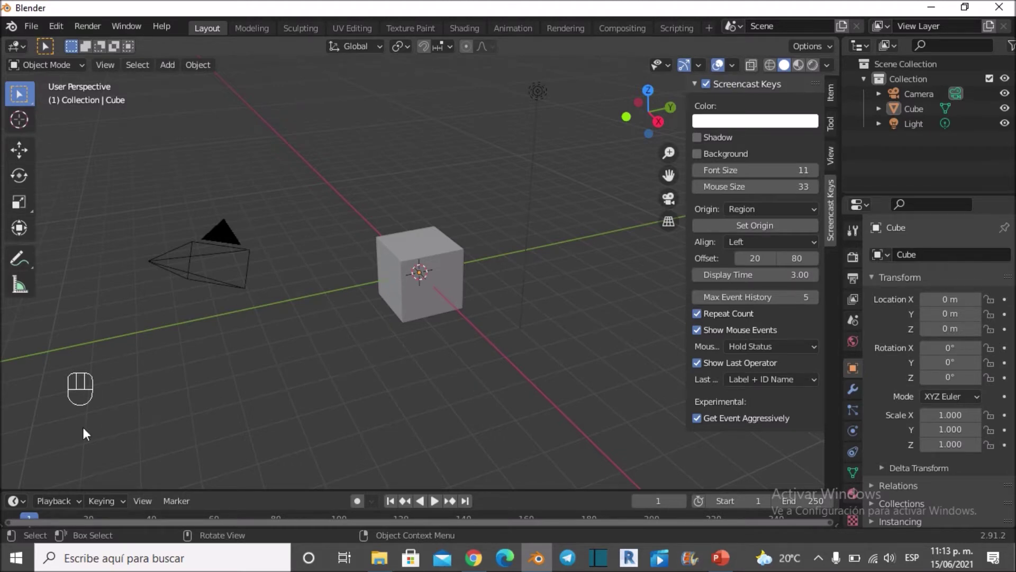
Delete the default cube from the scene
left_click(423, 260)
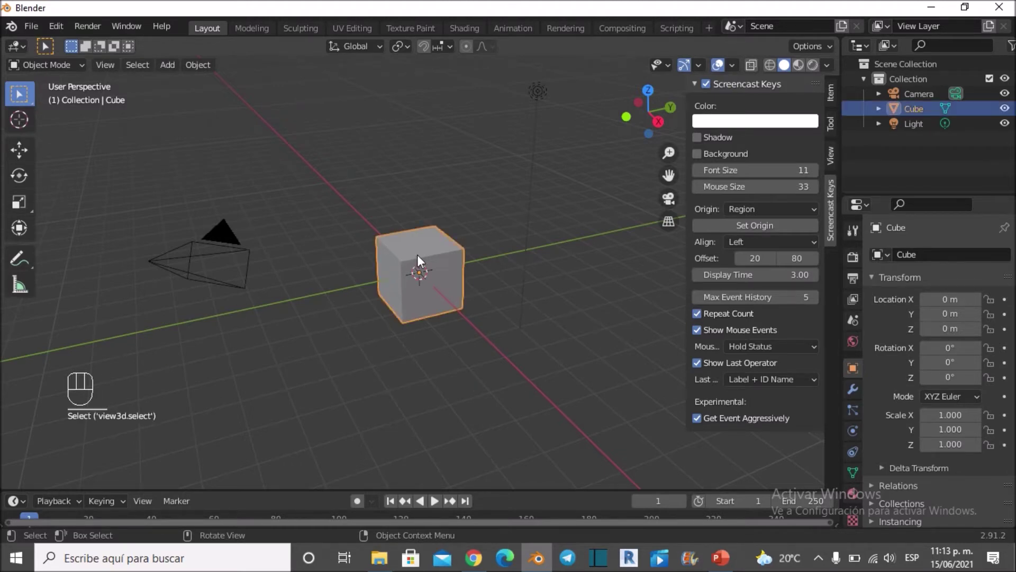
key("x")
key("x")
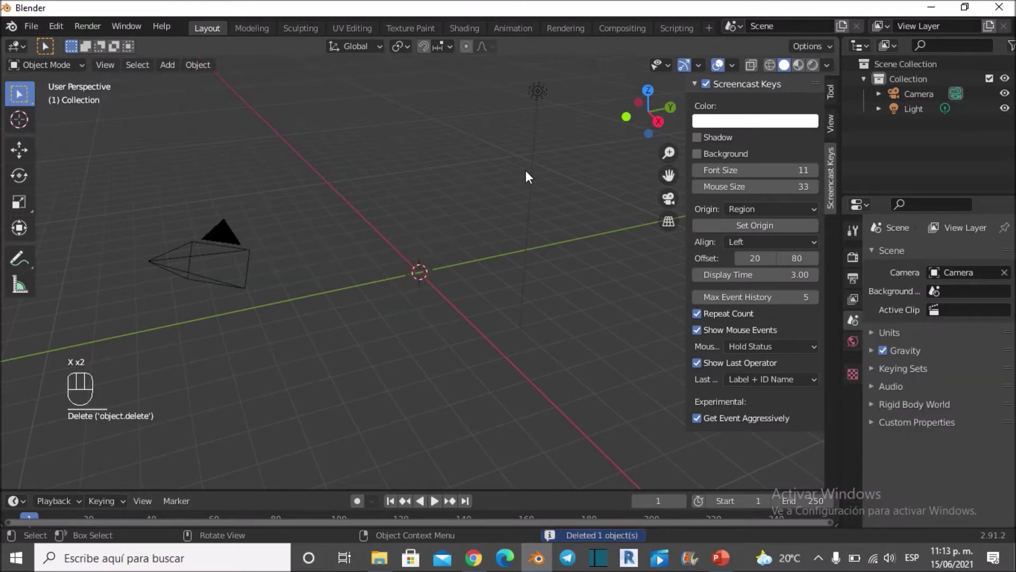
key("g")
key("Escape")
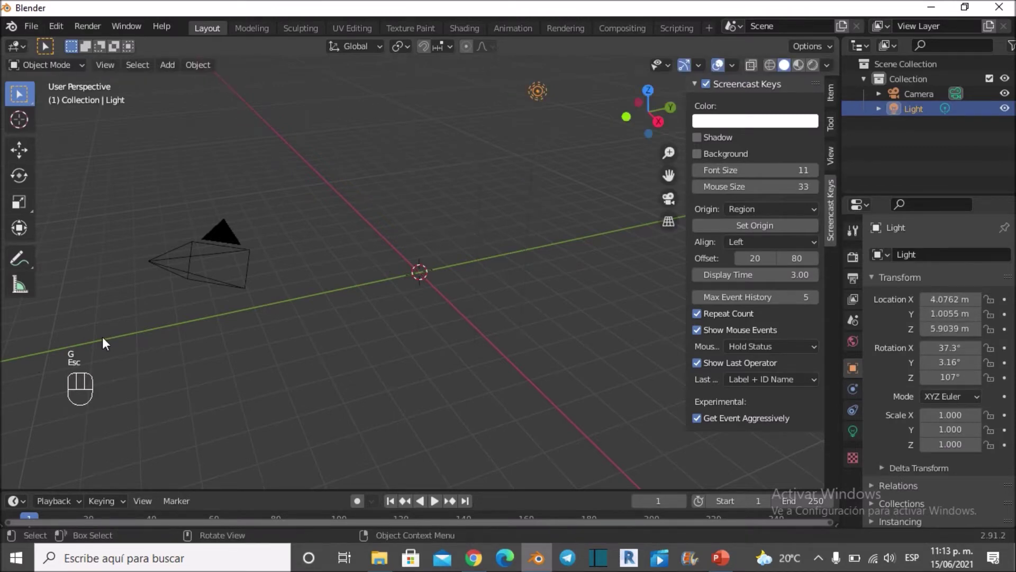
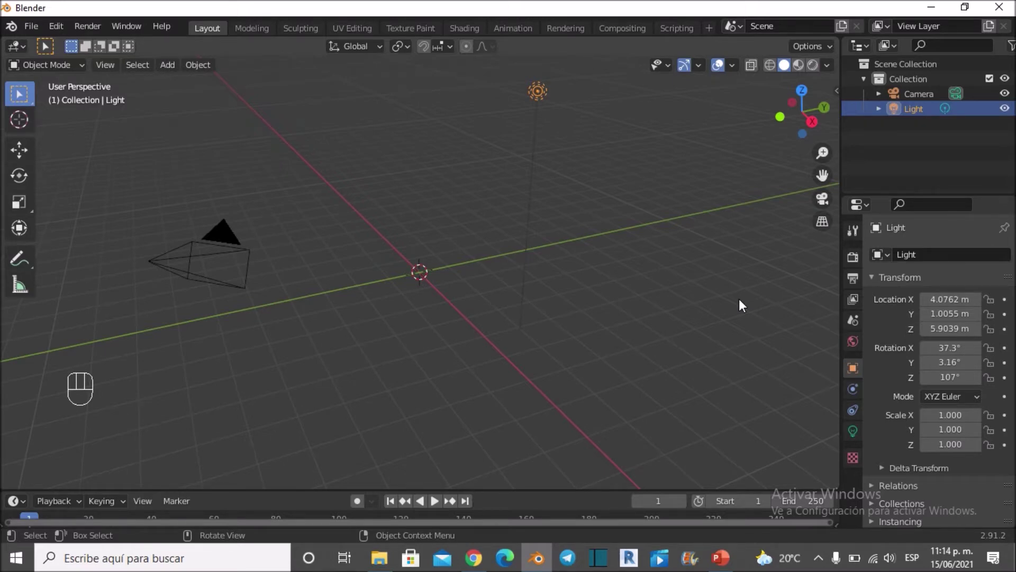
Delete the default camera and light, leaving the scene collection empty
left_click(654, 305)
key("x")
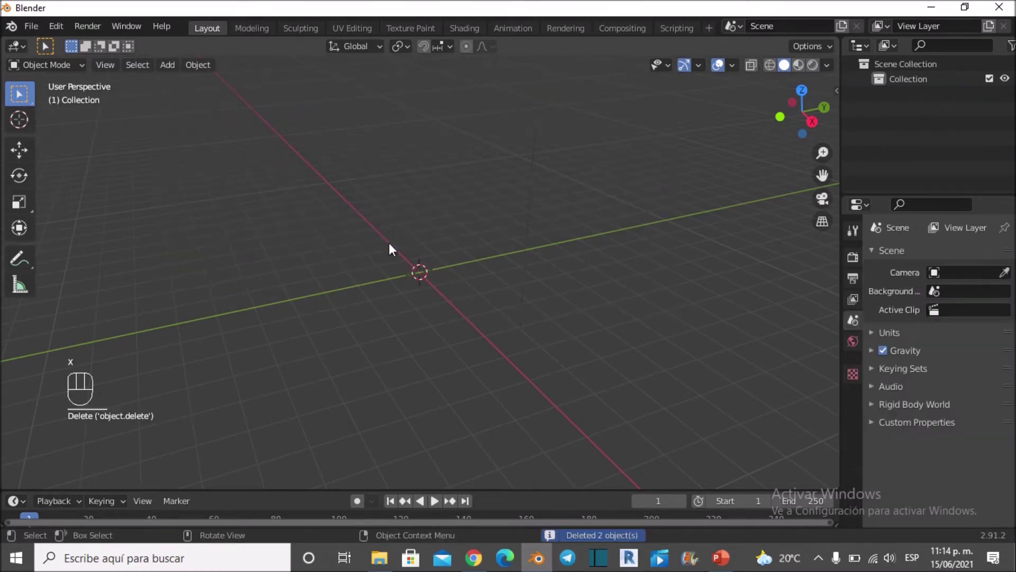
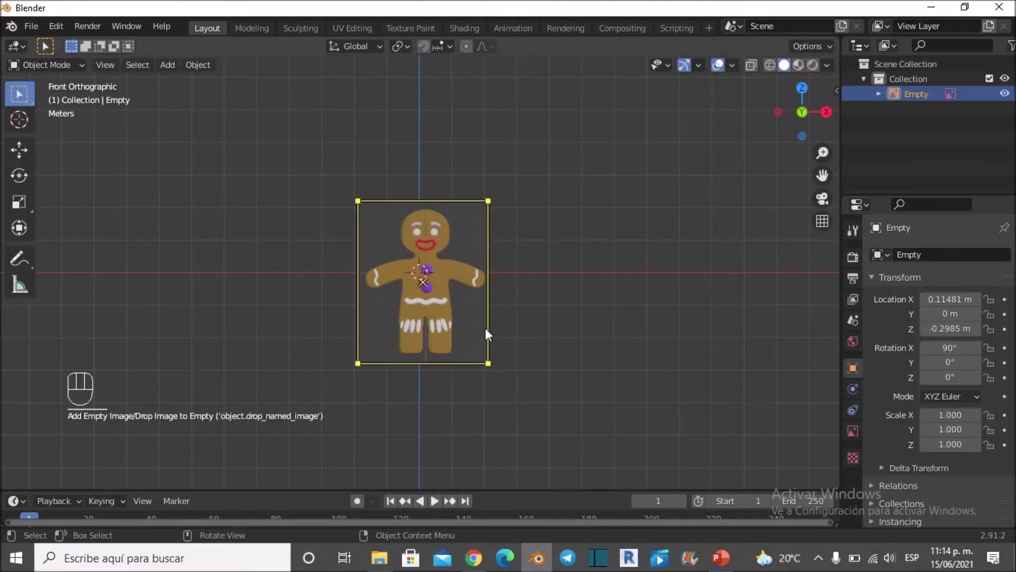
Deselect the gingerbread reference image and bring up the Add Mesh shape list
left_click(608, 245)
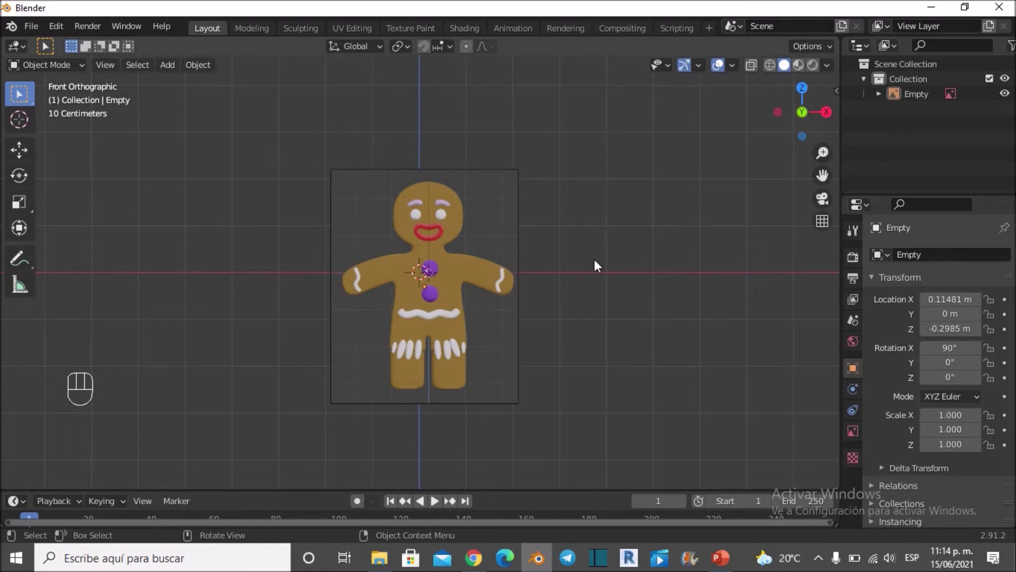
left_click_drag(180, 65, 343, 105)
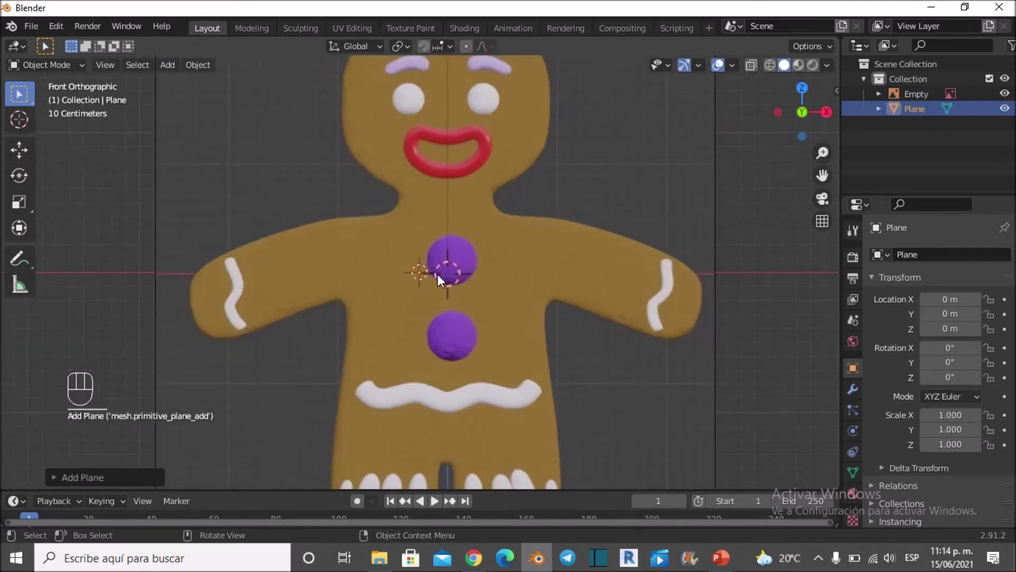
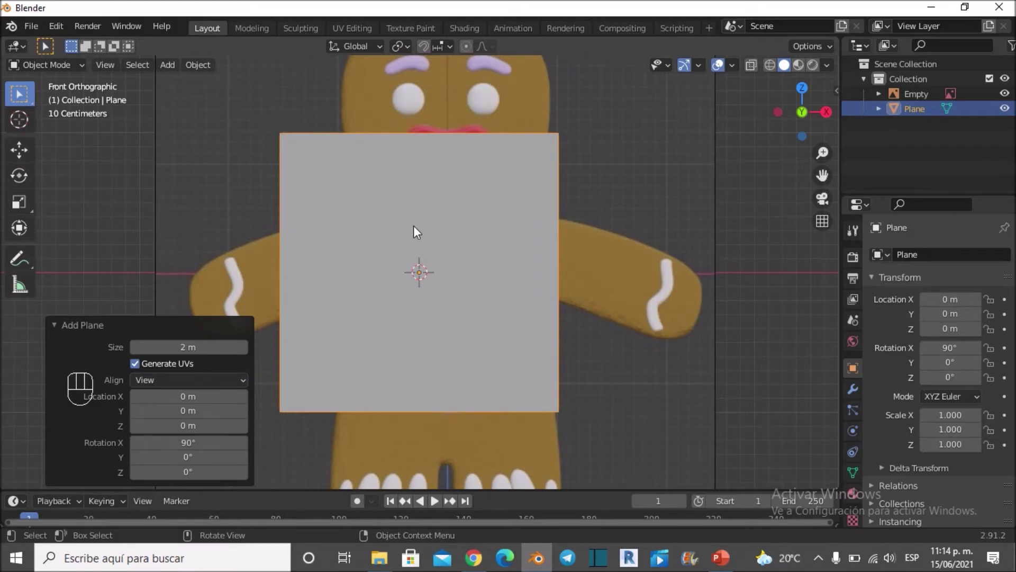
Check the plane against the reference image and shrink it to a small square
left_click_drag(457, 222, 416, 284)
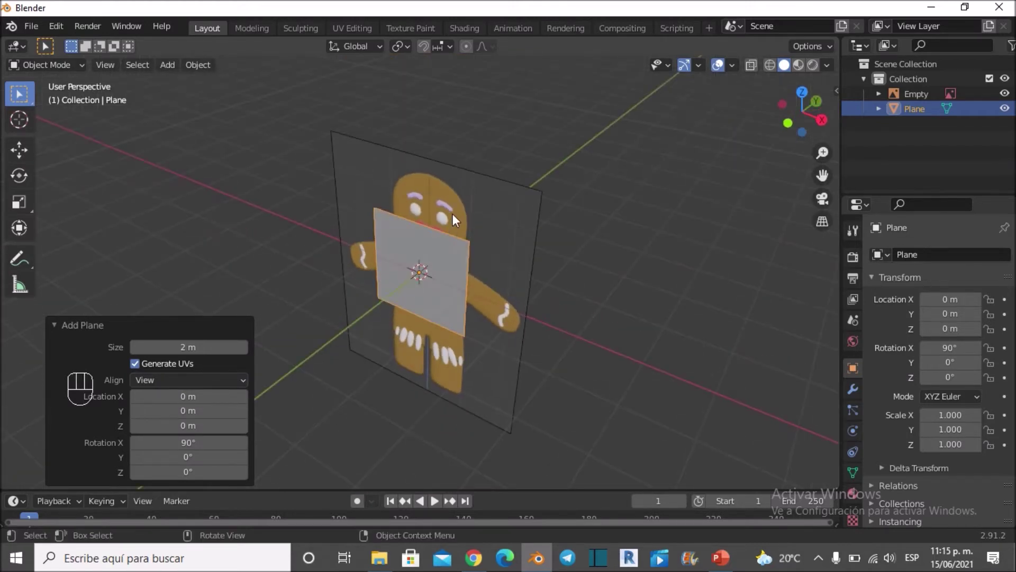
left_click(457, 219)
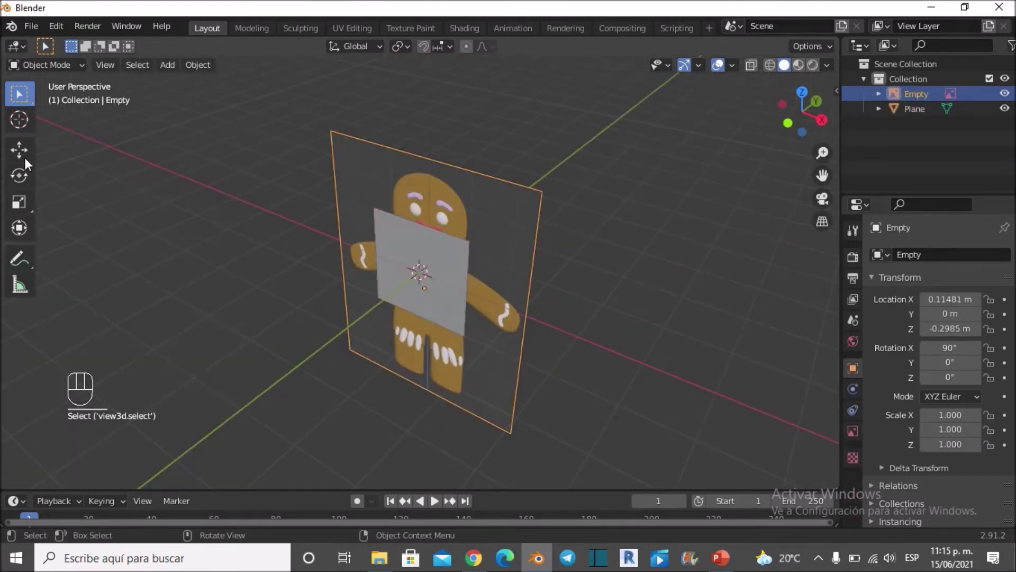
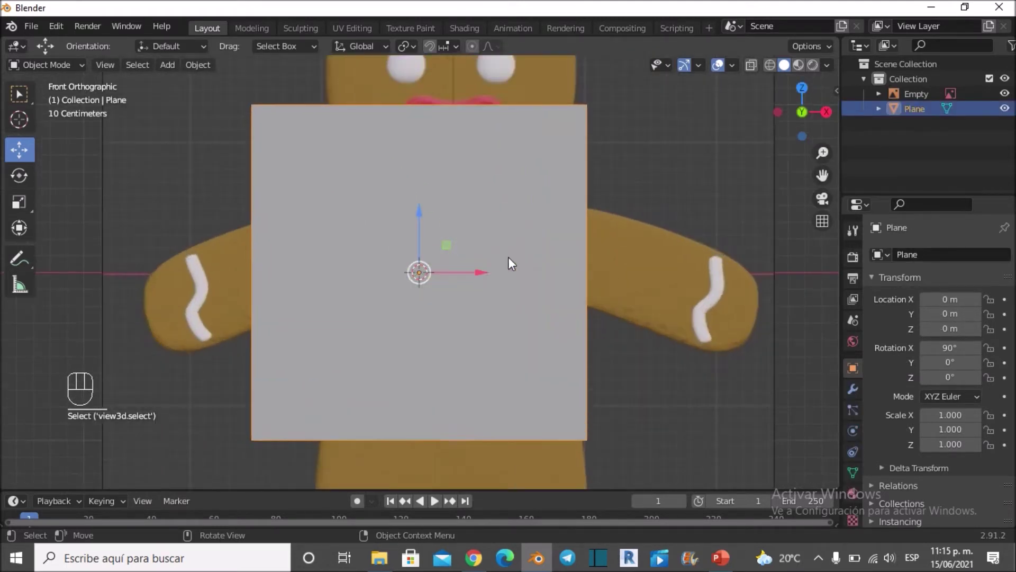
left_click_drag(505, 298, 485, 393)
key("s")
left_click(420, 374)
Move the small plane up onto the top edge of the gingerbread man's head
left_click_drag(398, 338, 426, 100)
left_click(441, 130)
left_click_drag(425, 165, 406, 305)
left_click_drag(325, 234, 404, 242)
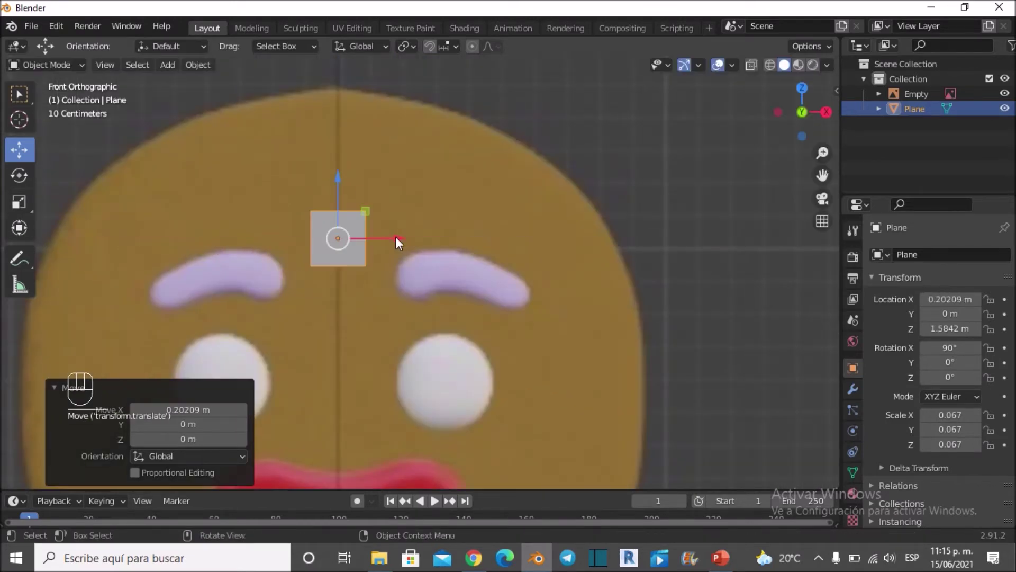
middle_click(387, 216)
left_click_drag(399, 246, 399, 286)
left_click_drag(392, 289, 395, 159)
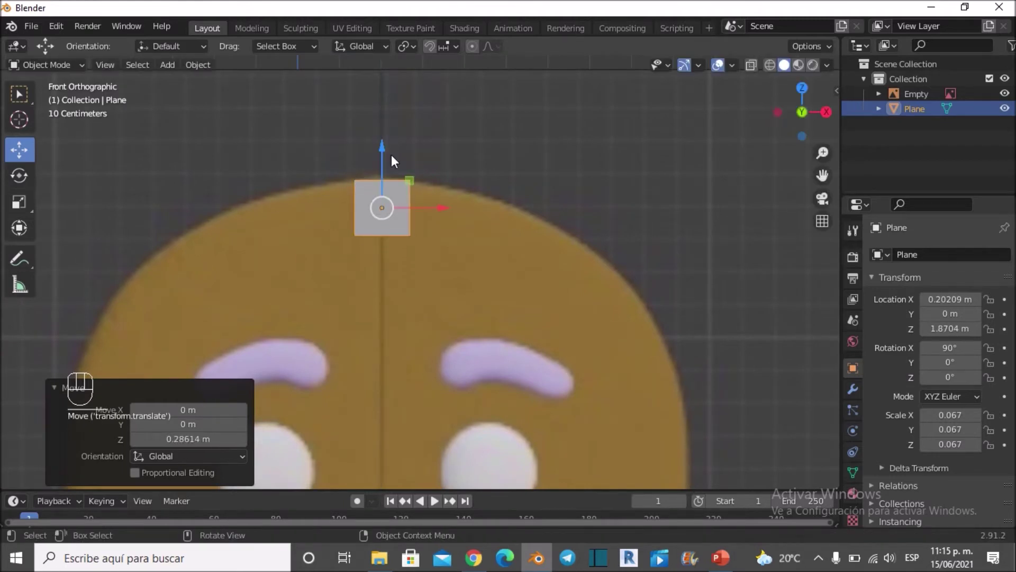
left_click(410, 330)
left_click_drag(416, 351, 423, 364)
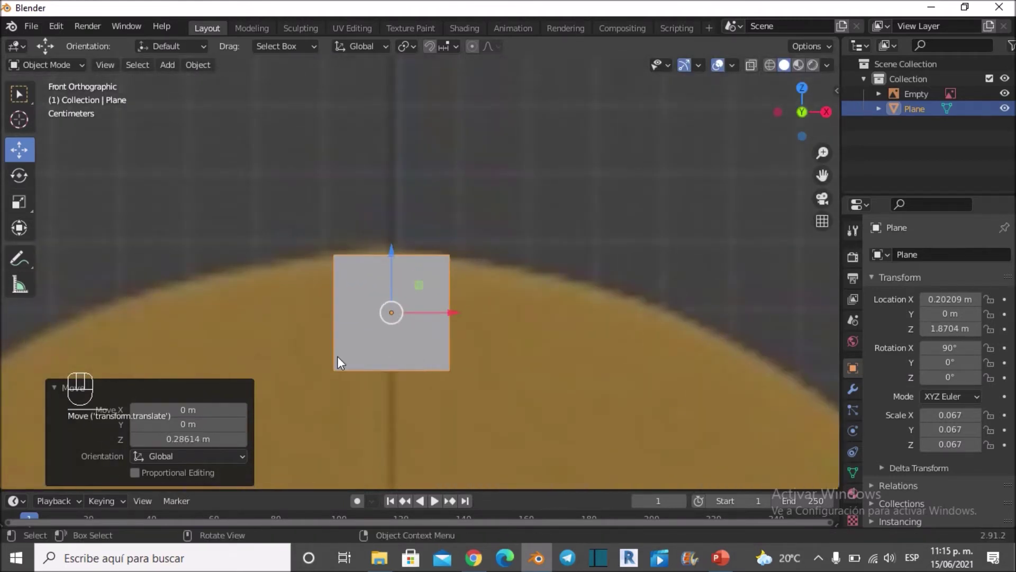
left_click(140, 309)
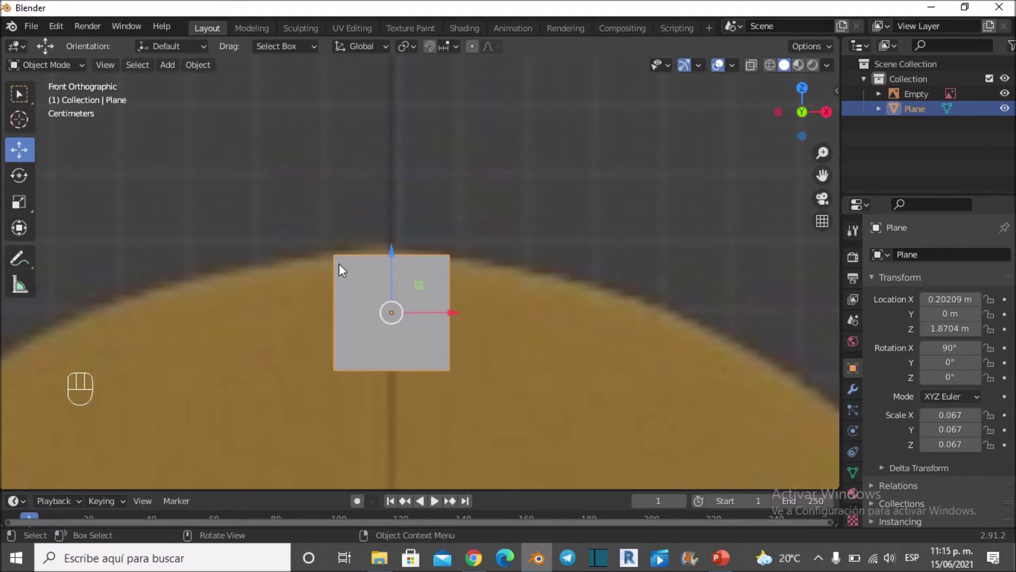
Loop-cut the plane down the middle, keep its right half, and return to Object Mode
key("Tab")
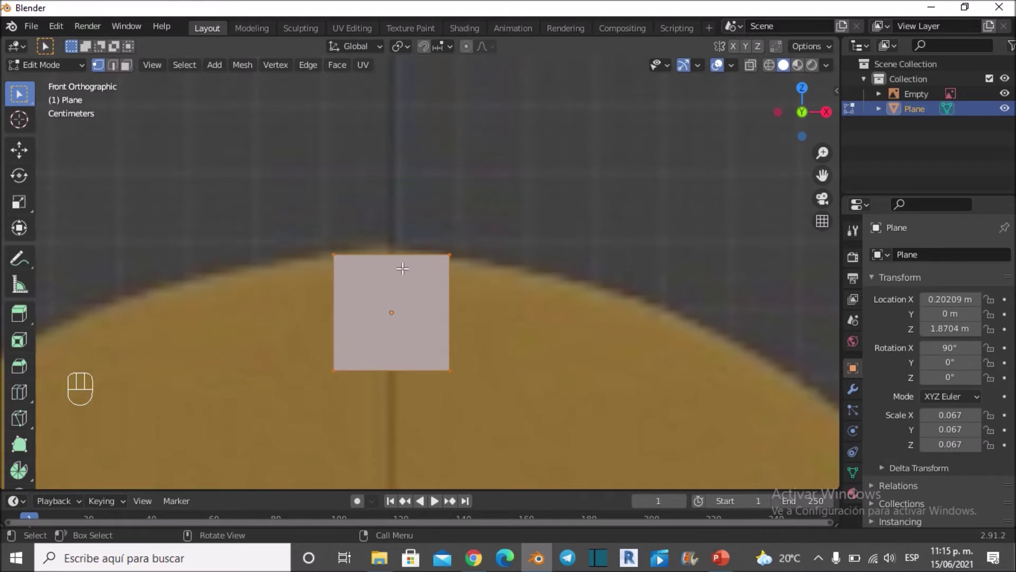
key("ctrl+r")
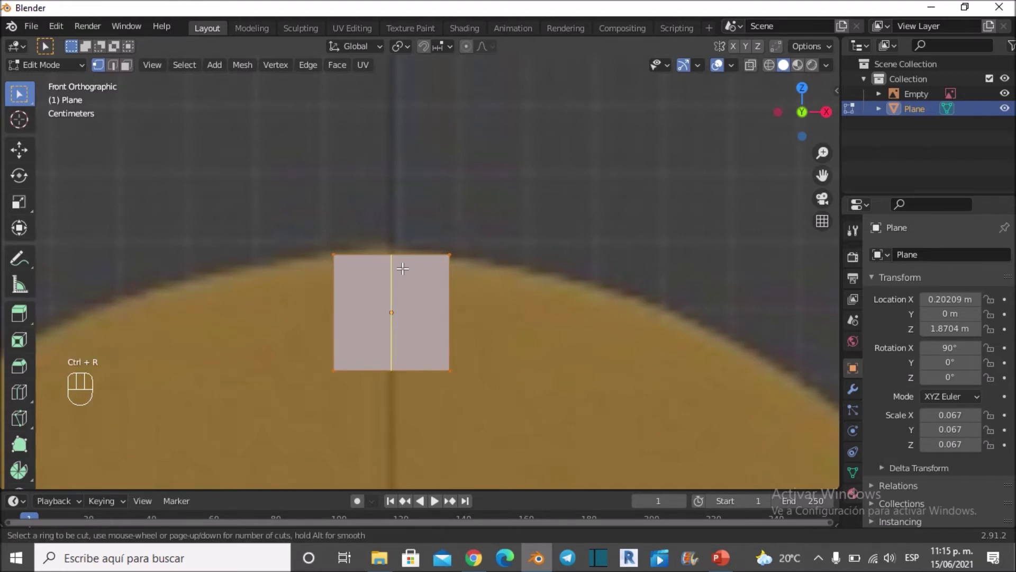
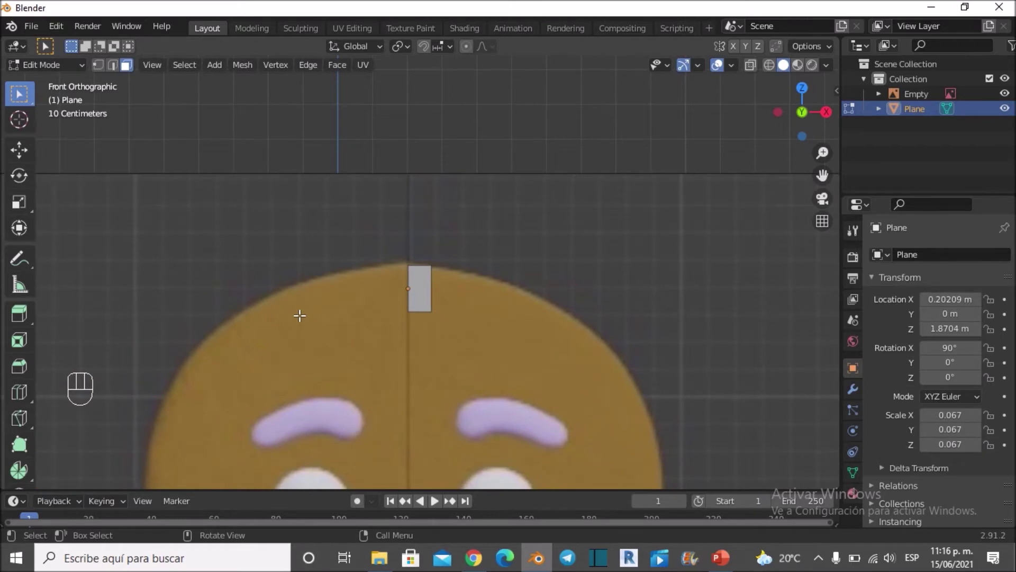
key("Tab")
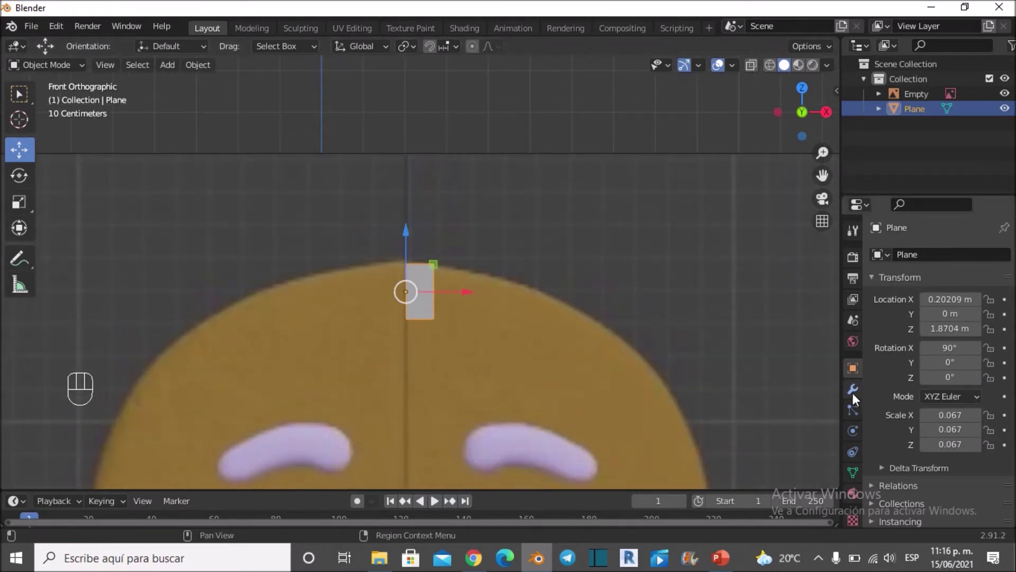
Add a Mirror modifier to the half plane so it doubles into a full square
left_click_drag(908, 260, 719, 419)
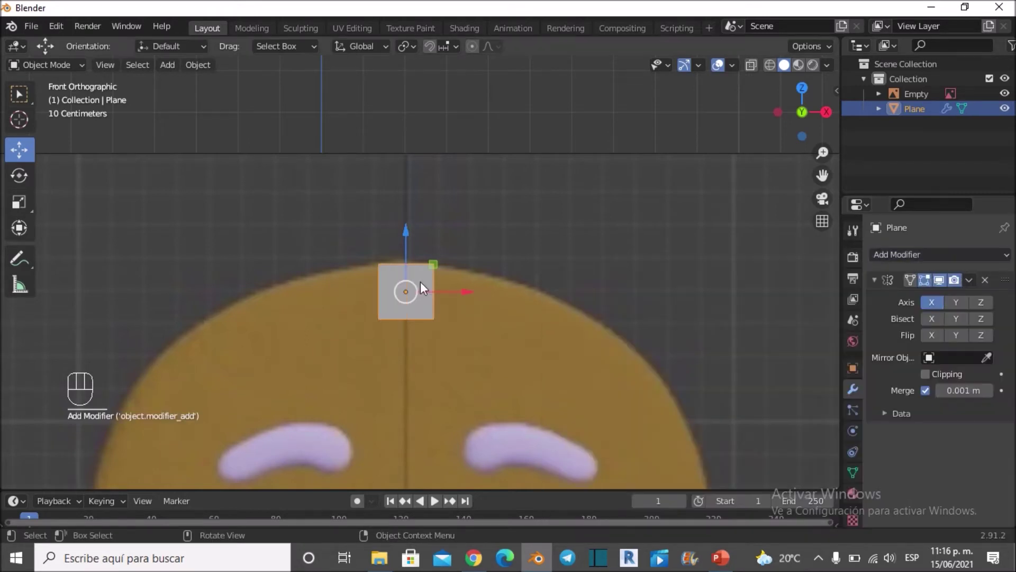
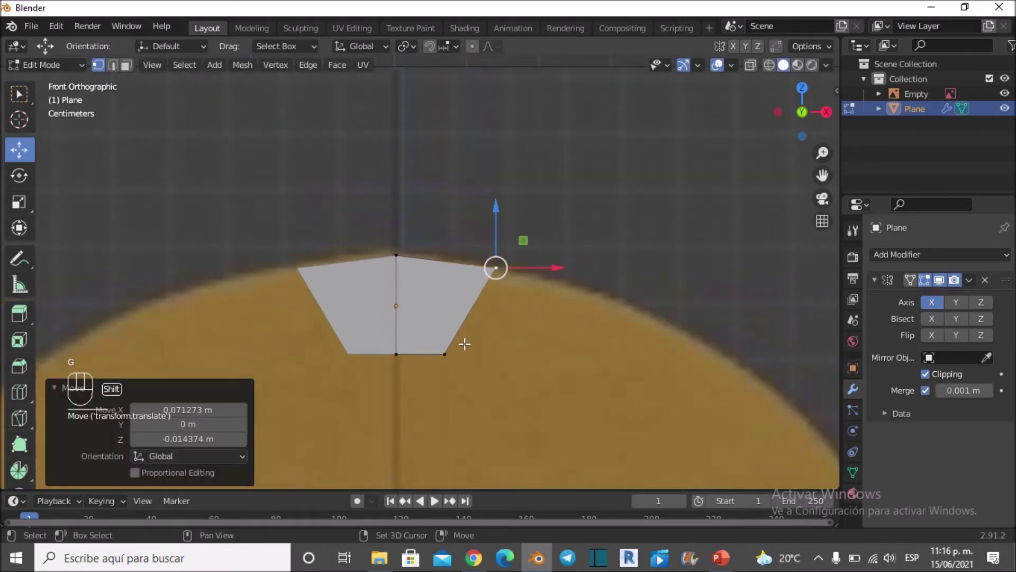
Move the lower corner vertex onto the head outline
key("g")
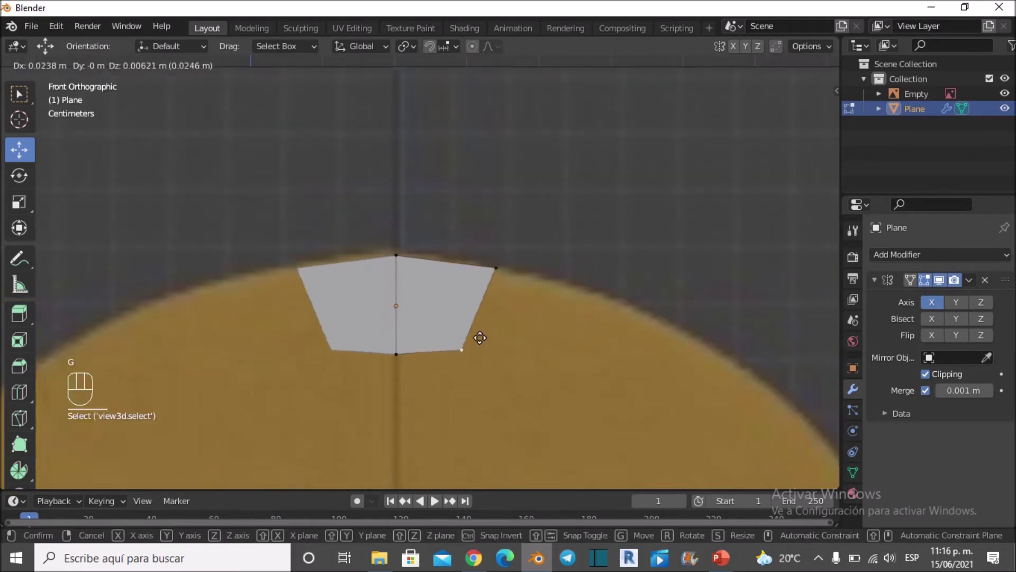
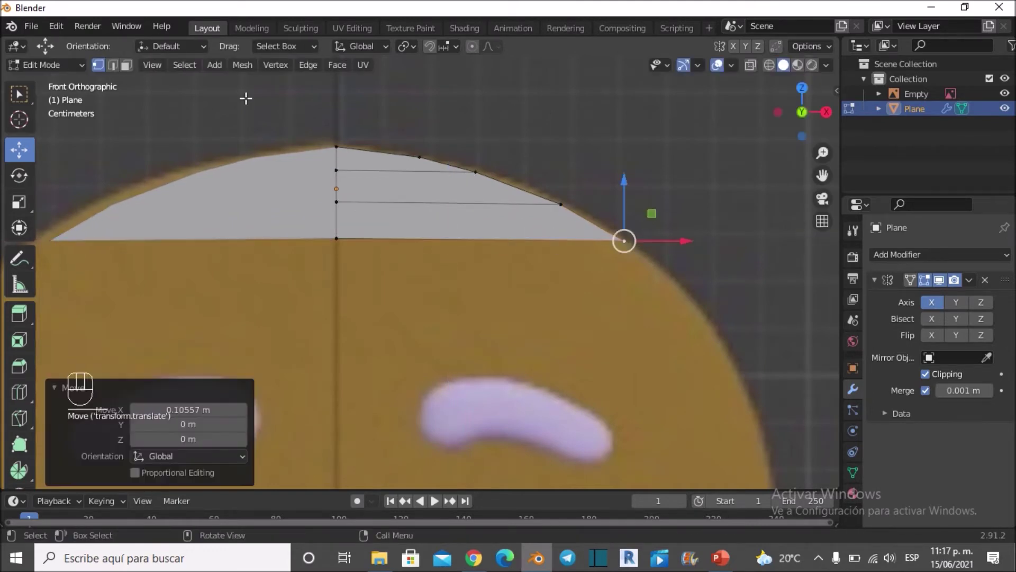
Extrude the bottom edge straight down as a new row of faces along the head outline
left_click(122, 78)
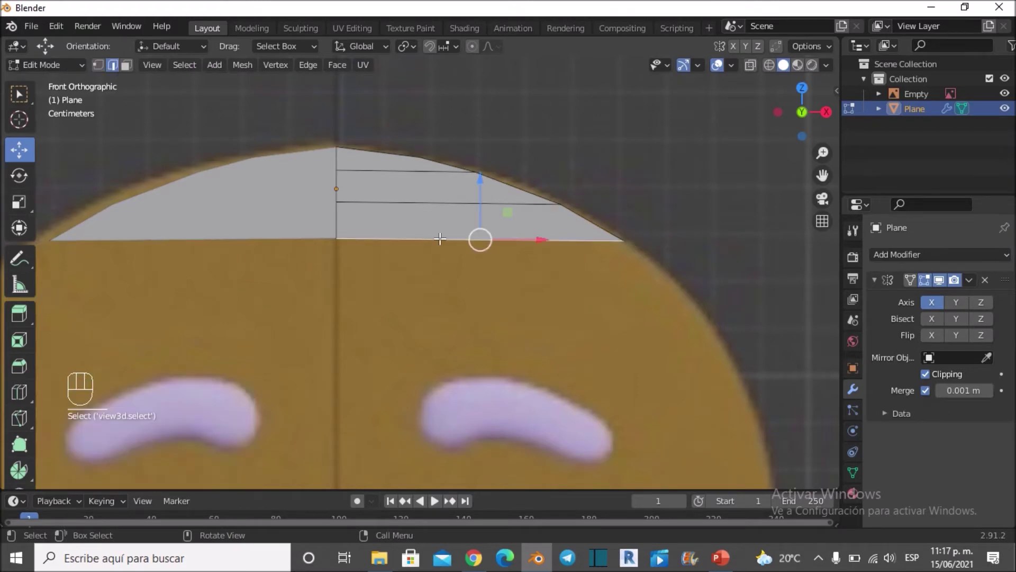
key("e")
key("z")
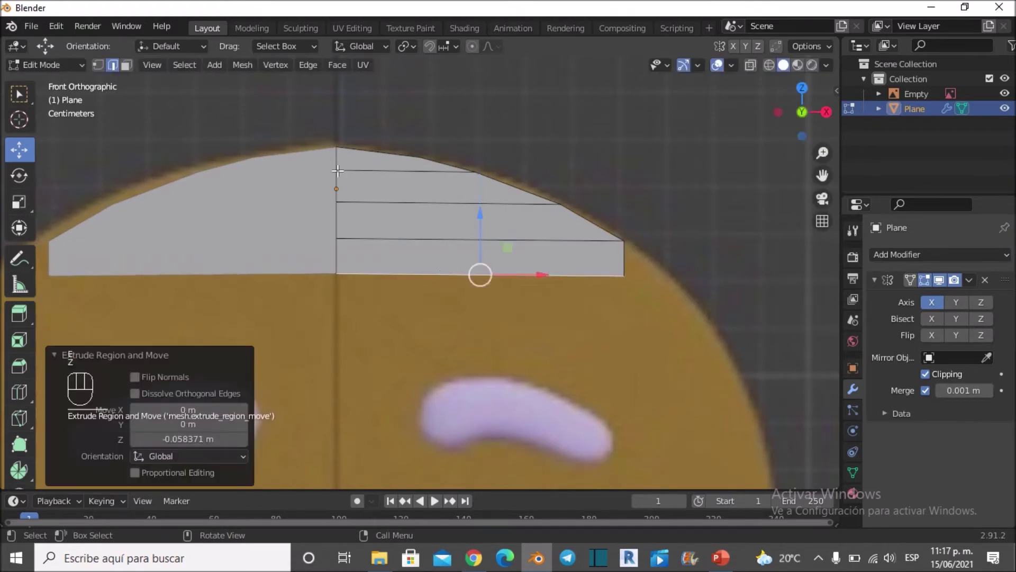
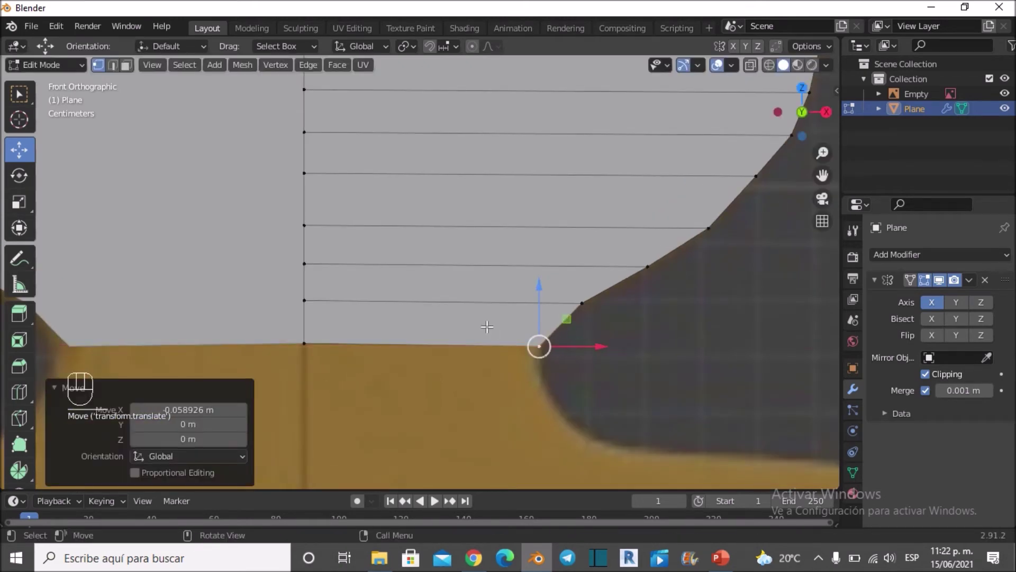
Add a horizontal cut, then extrude the neck's bottom edge straight down to chest level
key("ctrl+r")
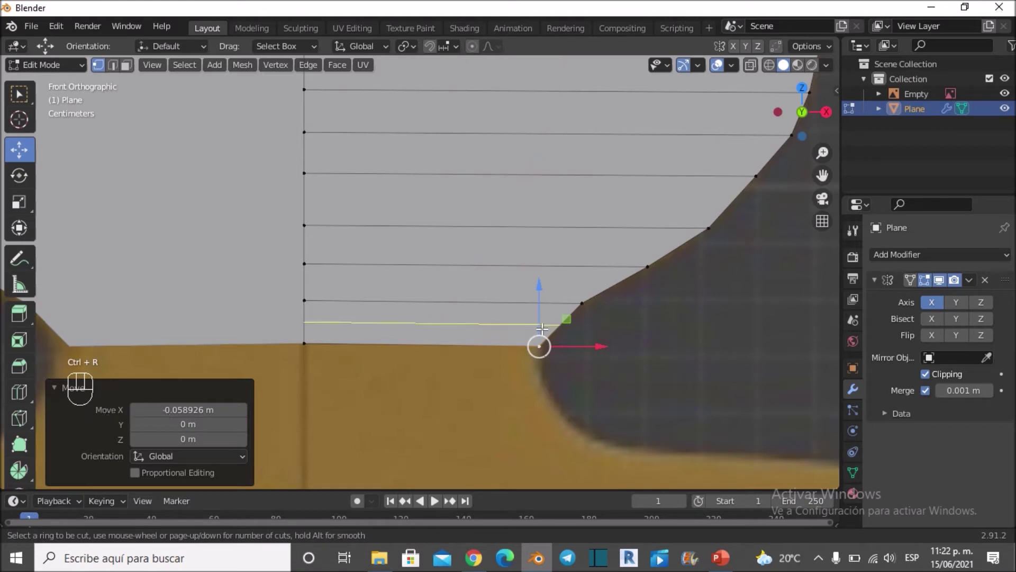
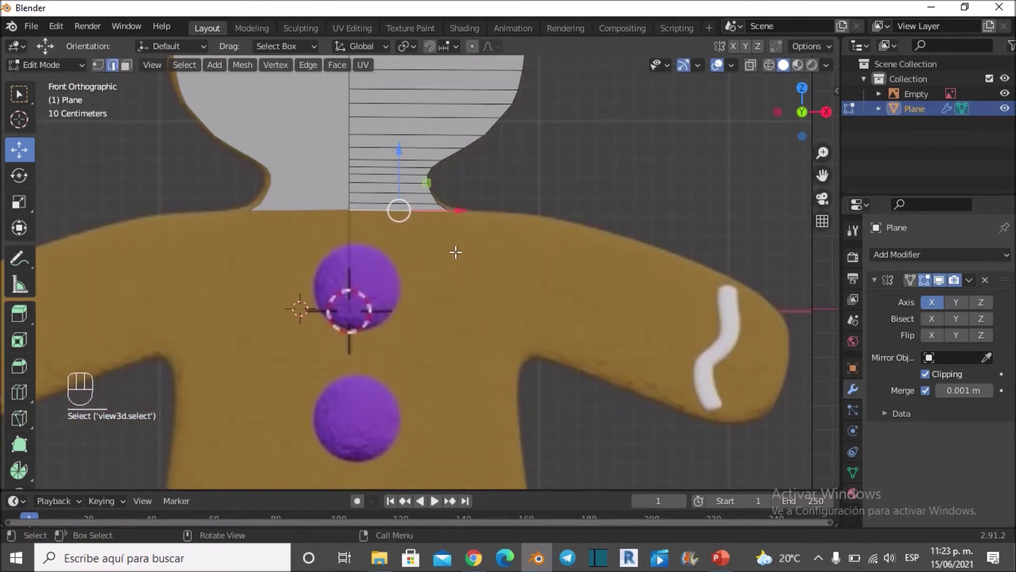
key("e")
key("z")
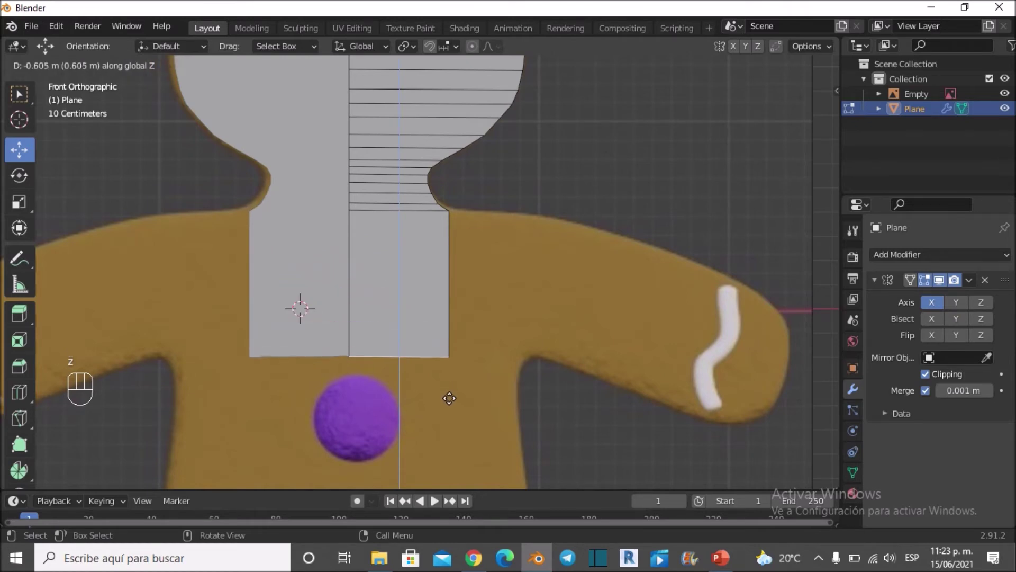
left_click_drag(103, 72, 125, 87)
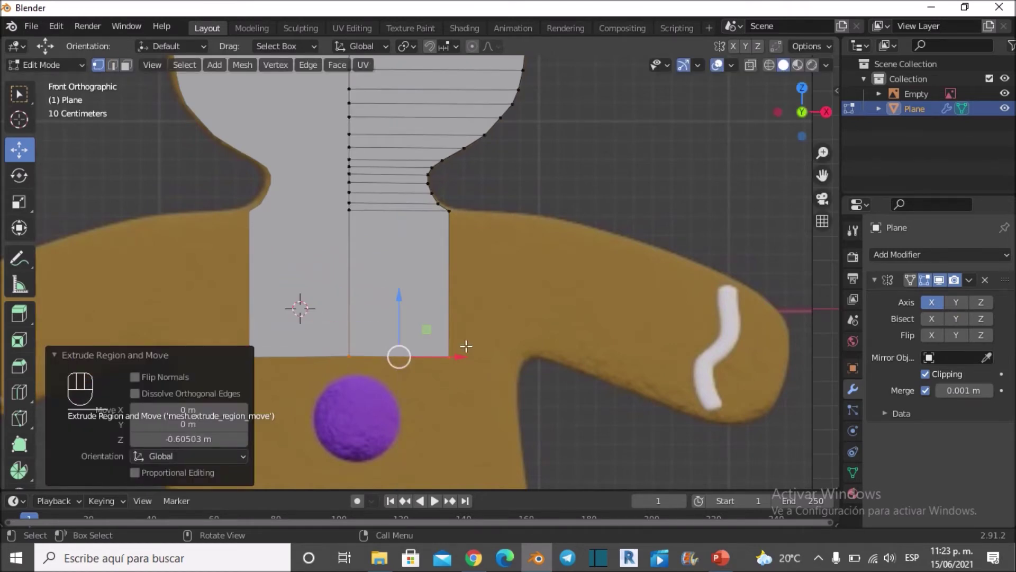
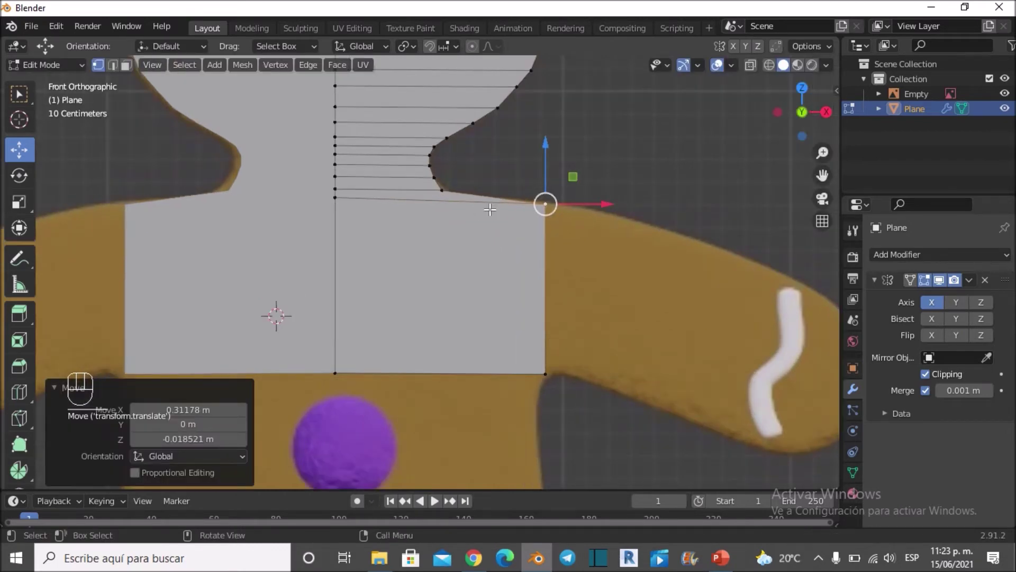
Cut a vertical edge through the shoulder block and fit its new vertex to the arm outline
key("ctrl+r")
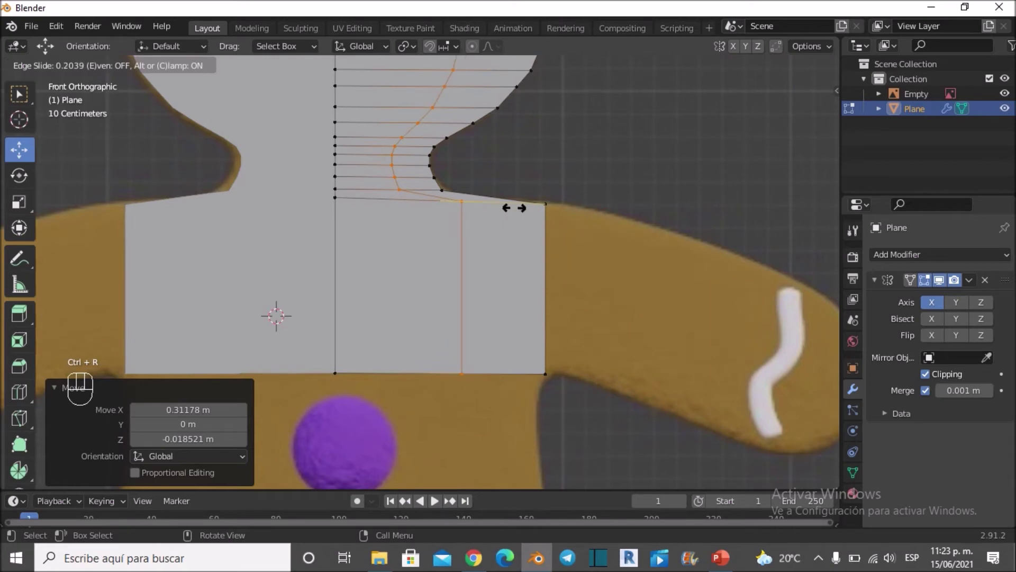
key("Escape")
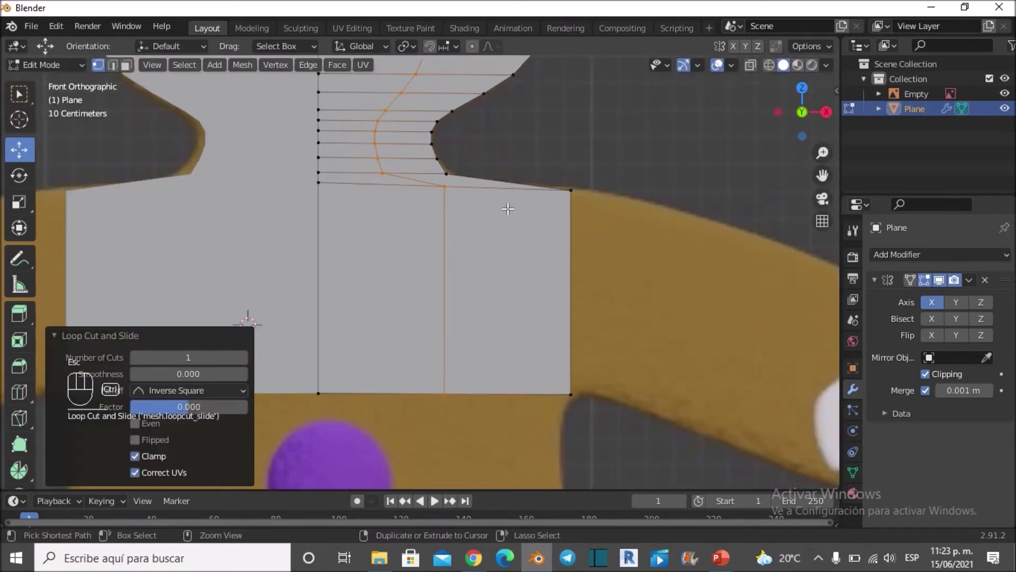
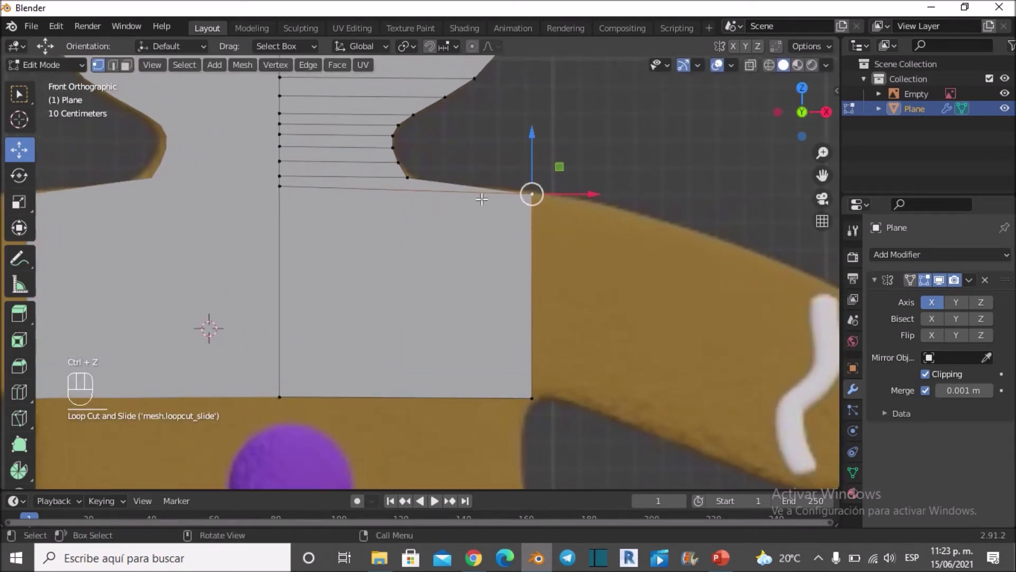
key("k")
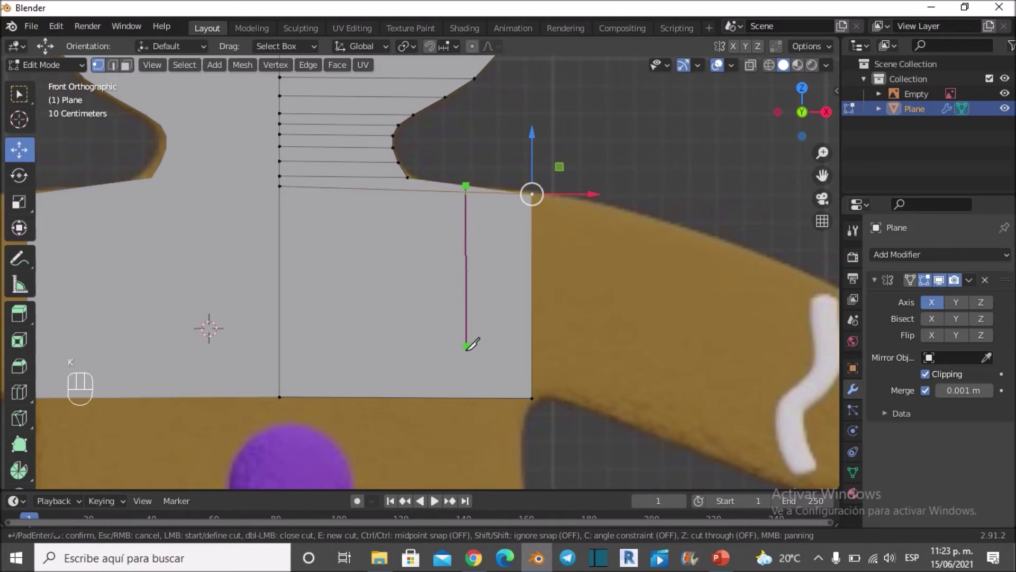
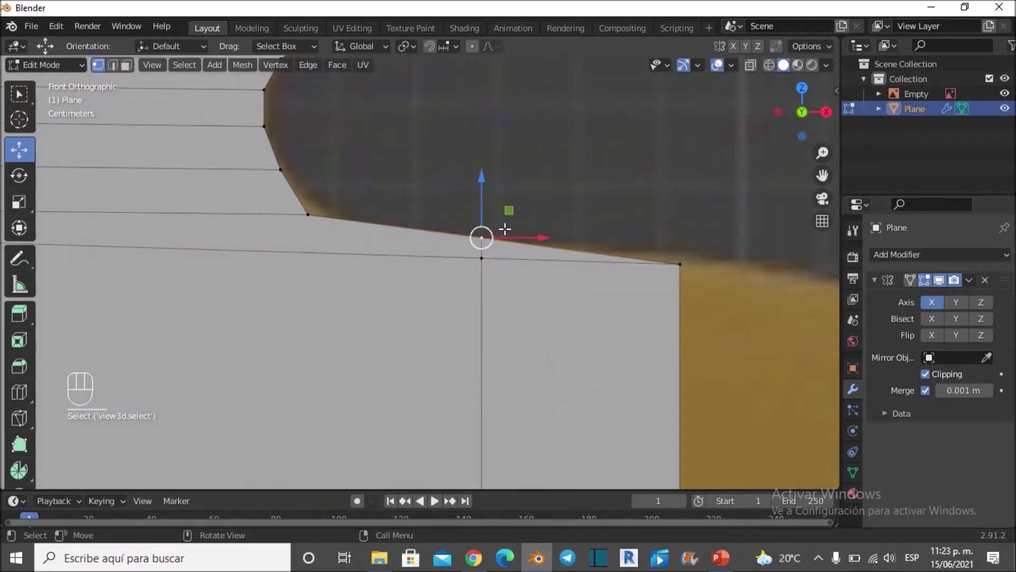
key("g")
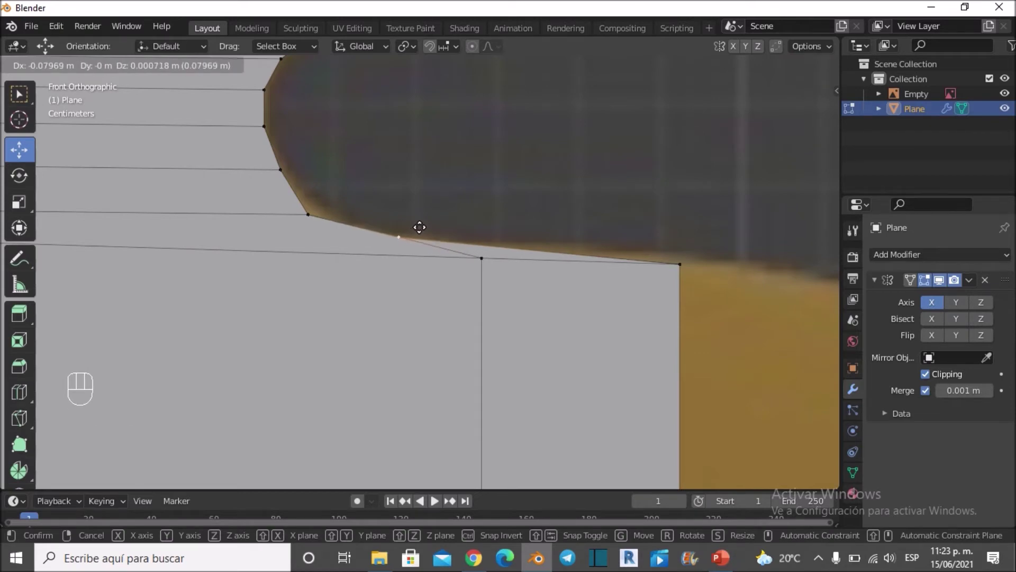
key("Tab")
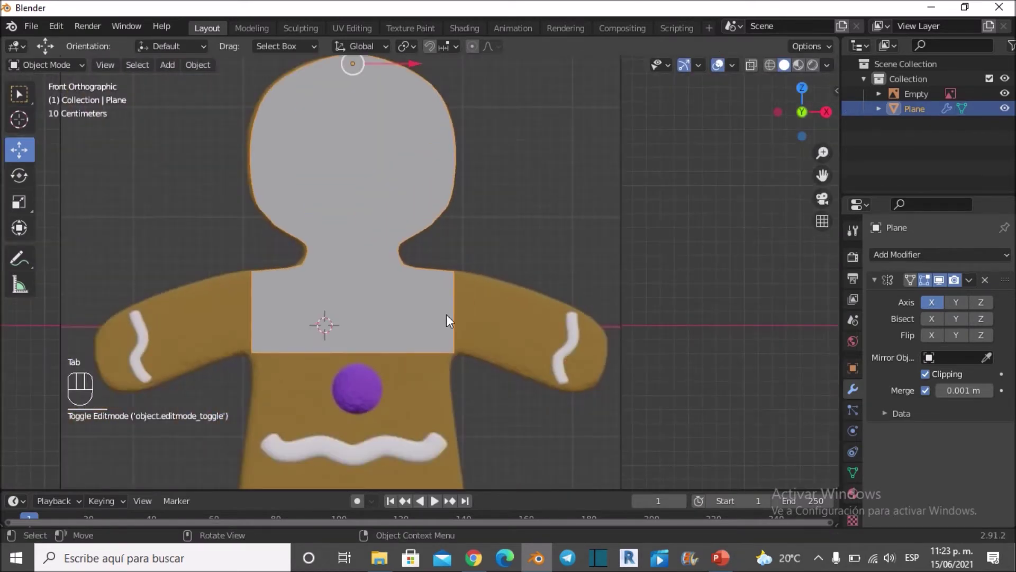
Re-enter mesh editing and bring up the Delete menu for the shoulder face
key("Tab")
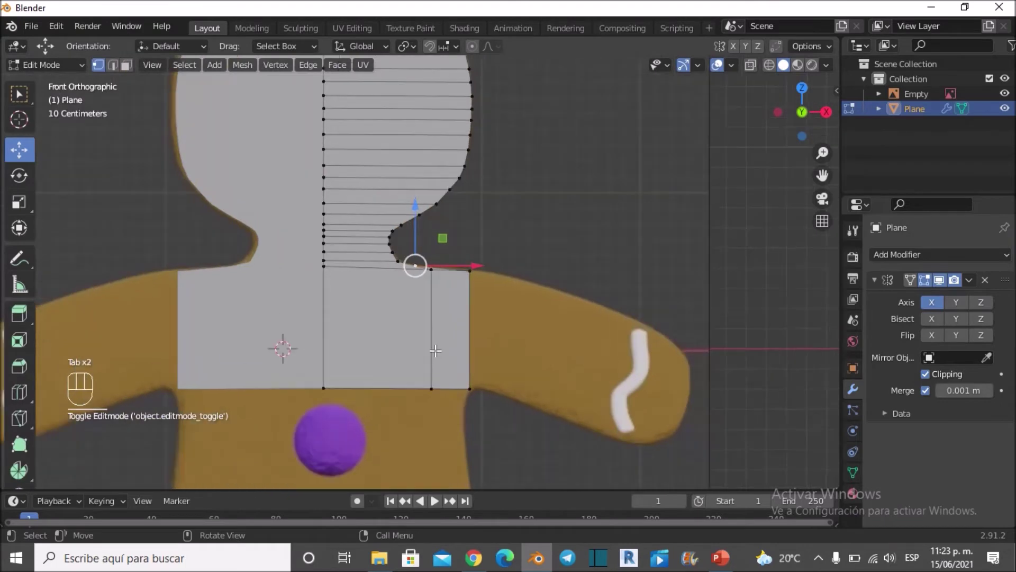
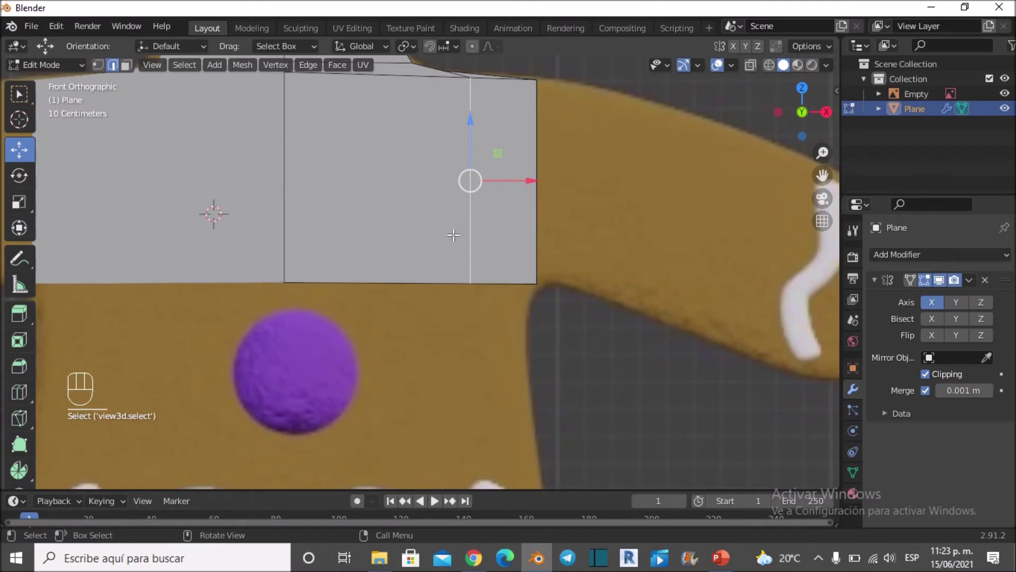
key("x")
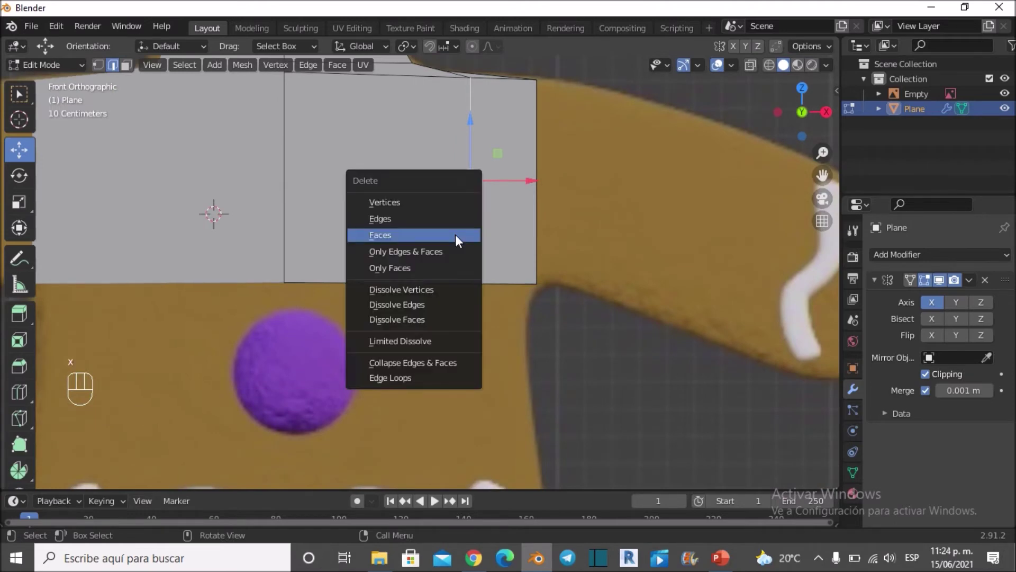
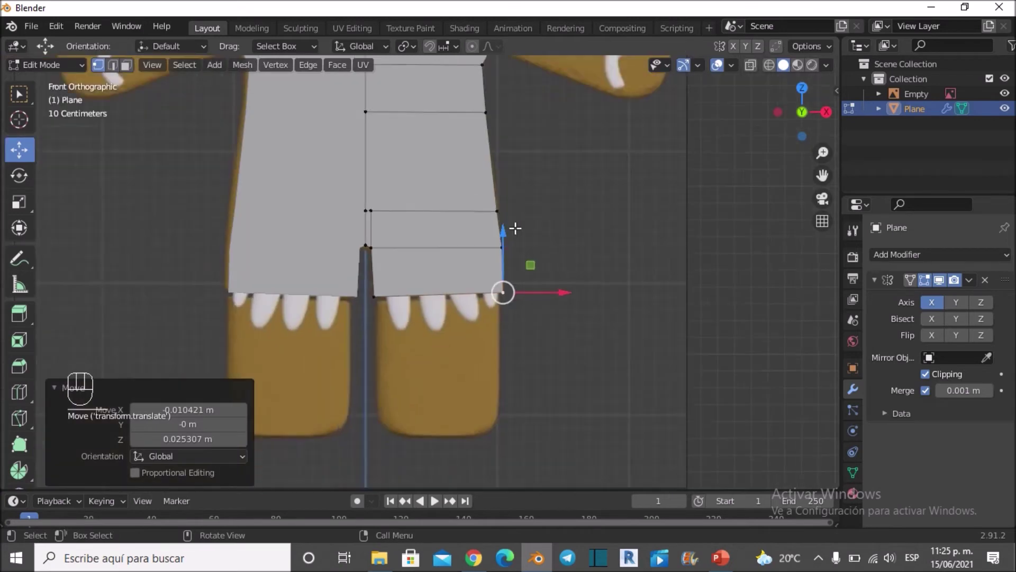
Check the torso extended to the hip line from Object Mode, then resume editing the mesh
key("Tab")
left_click(496, 256)
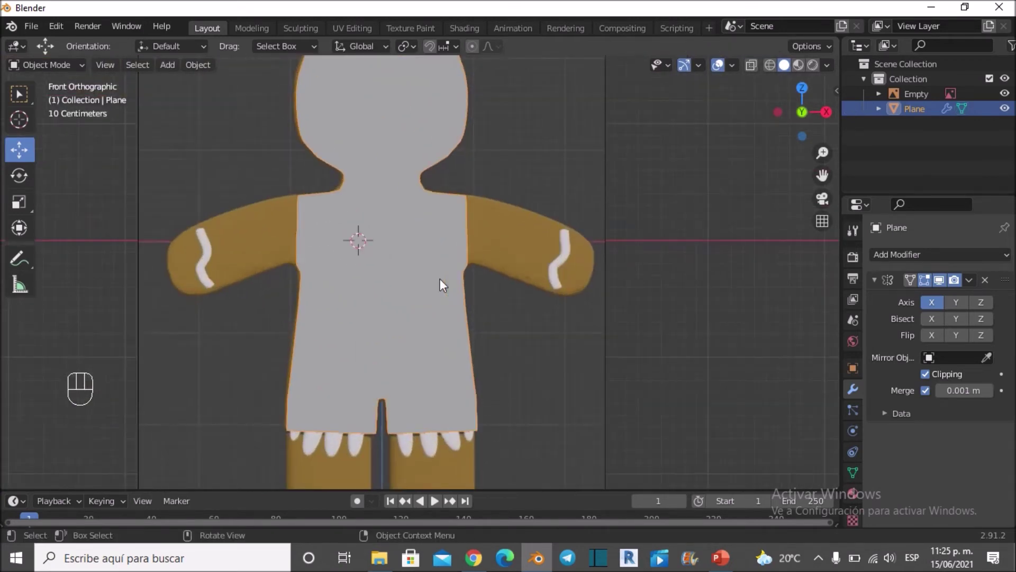
middle_click(455, 220)
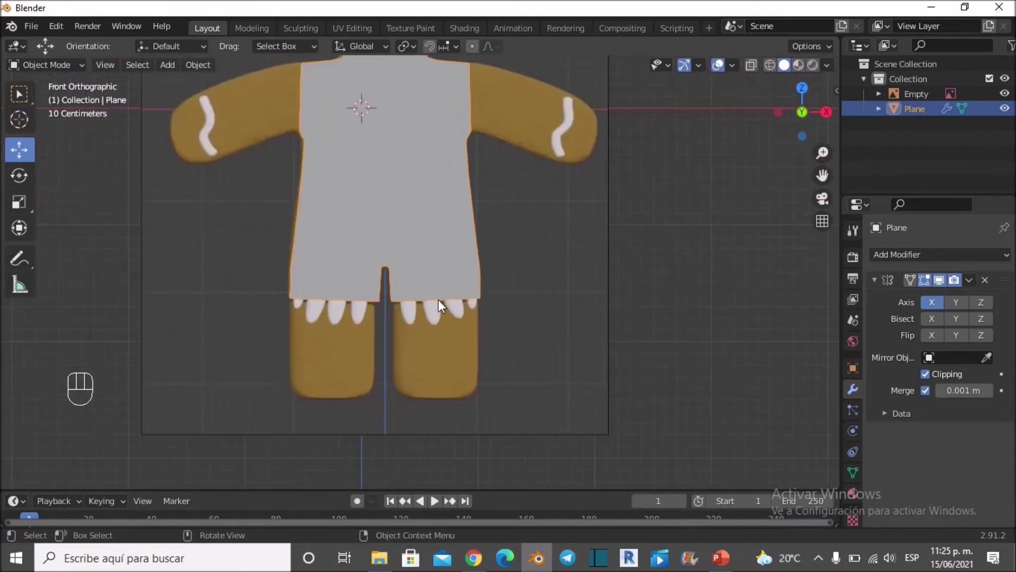
key("Tab")
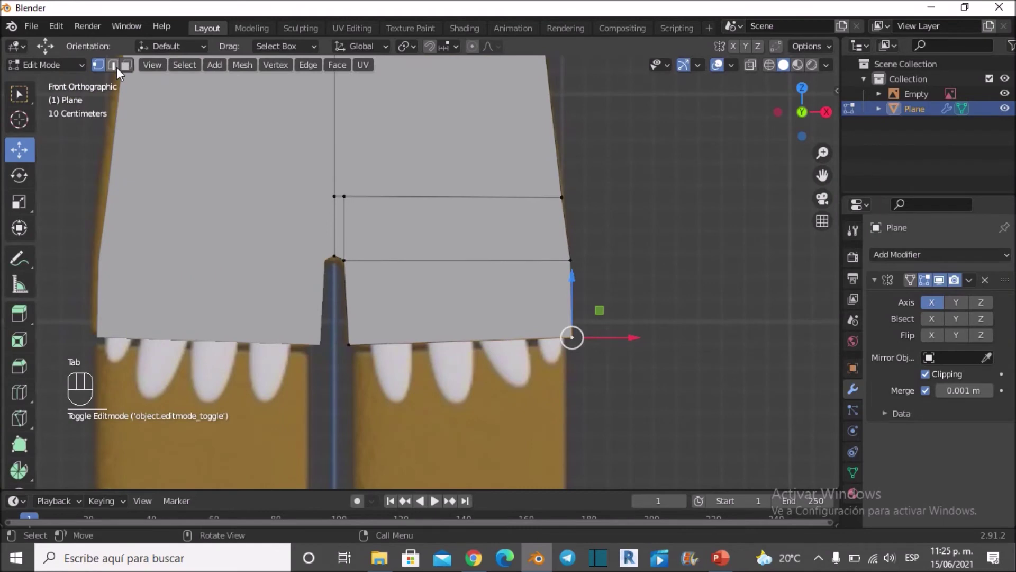
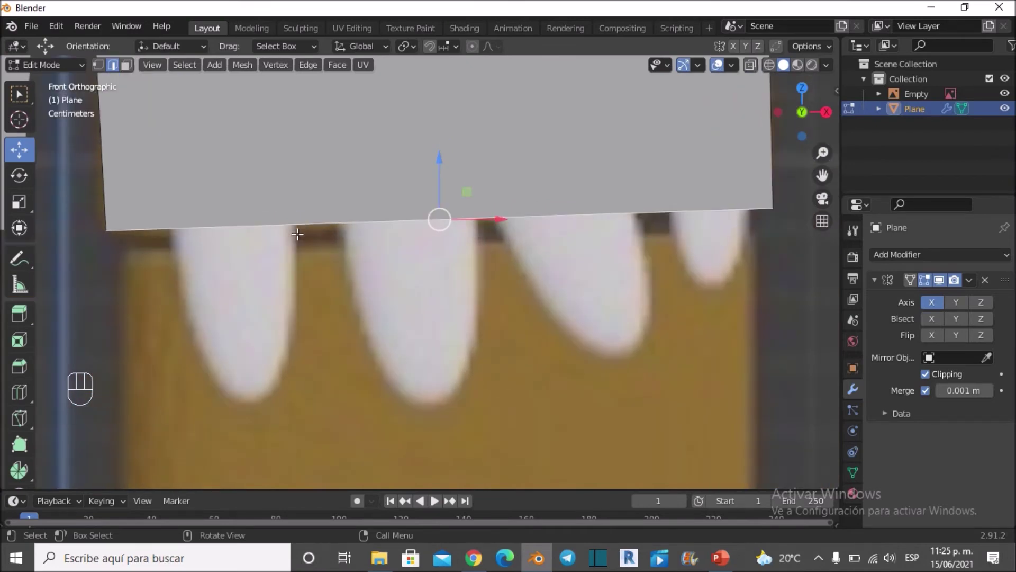
Move the bottom edge to the hips and pull the leg vertices inward along the reference outline
key("shift+d")
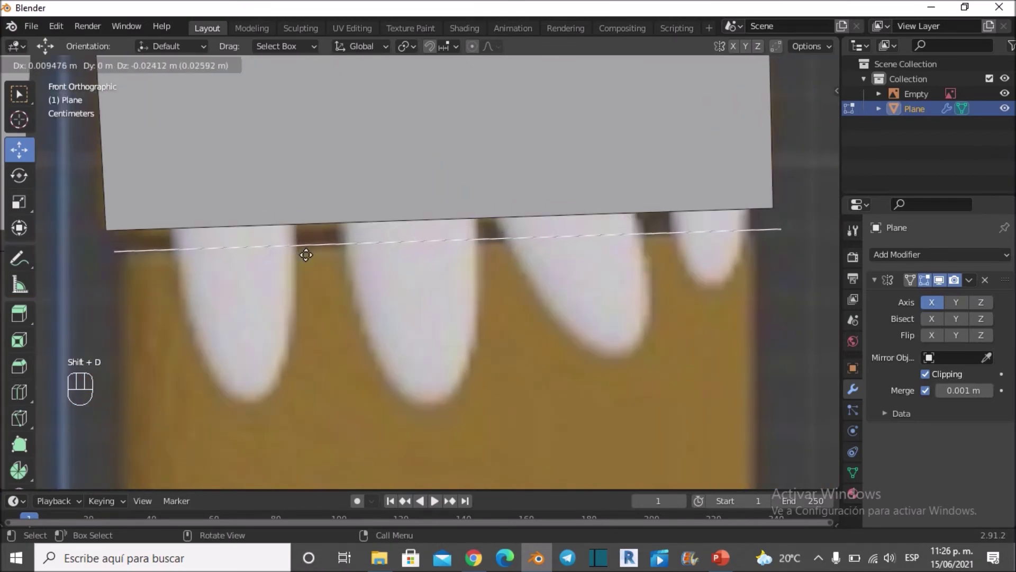
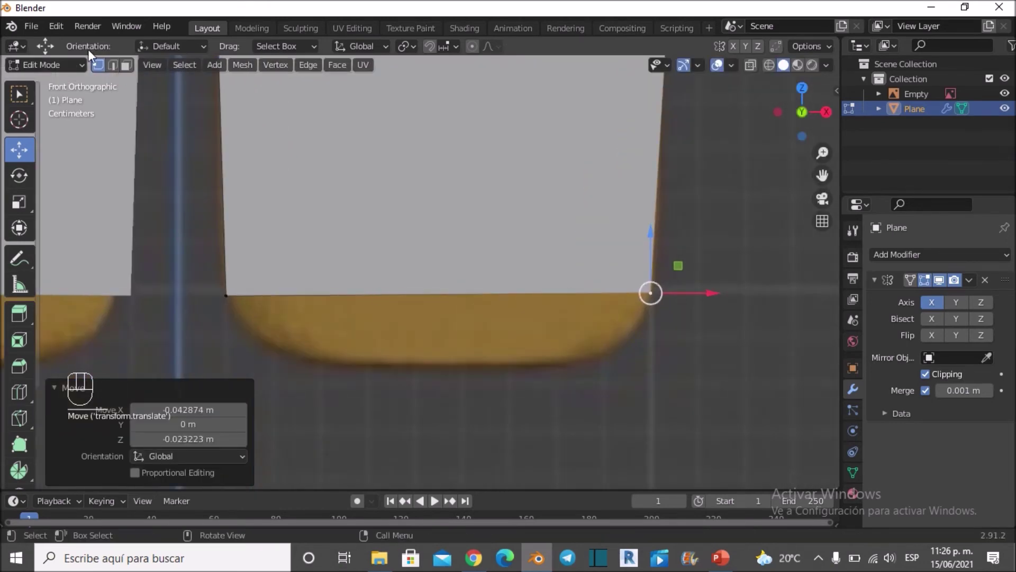
left_click(111, 70)
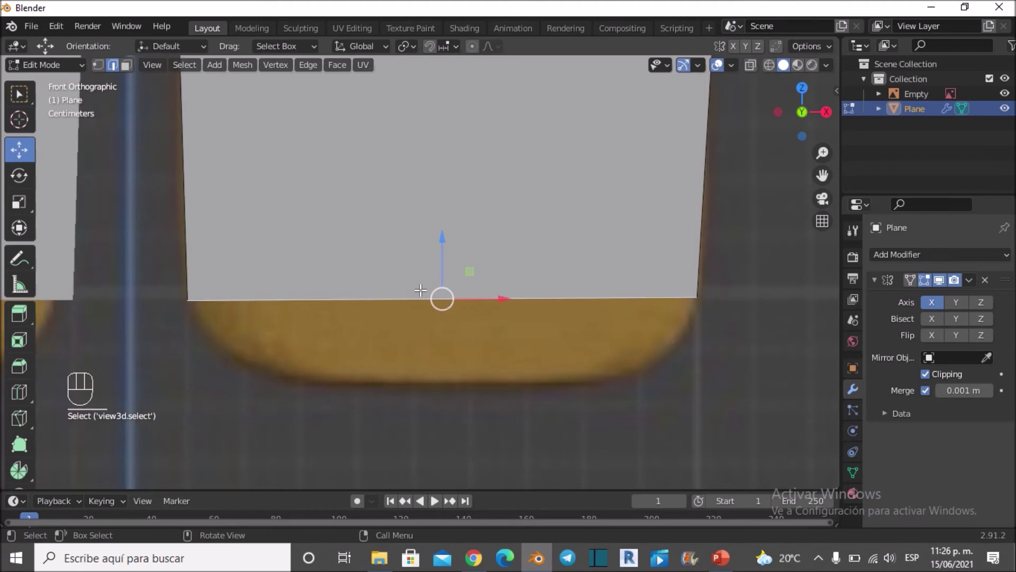
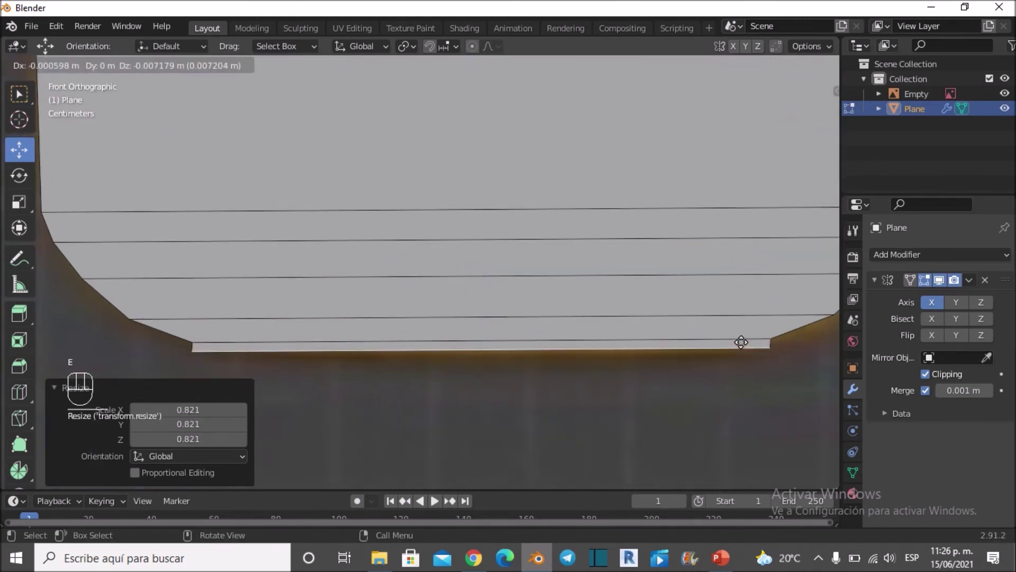
key("z")
left_click(744, 344)
key("s")
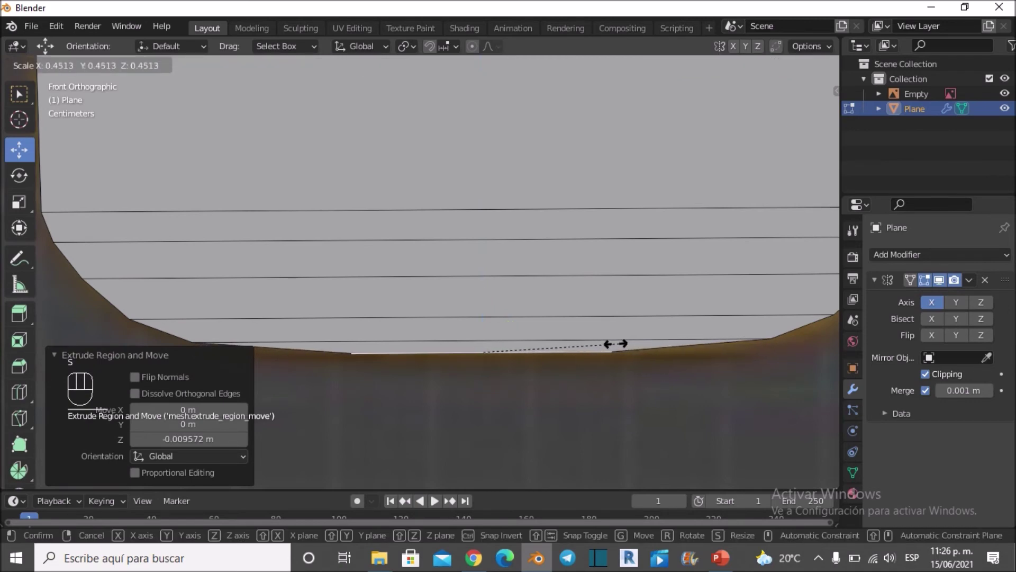
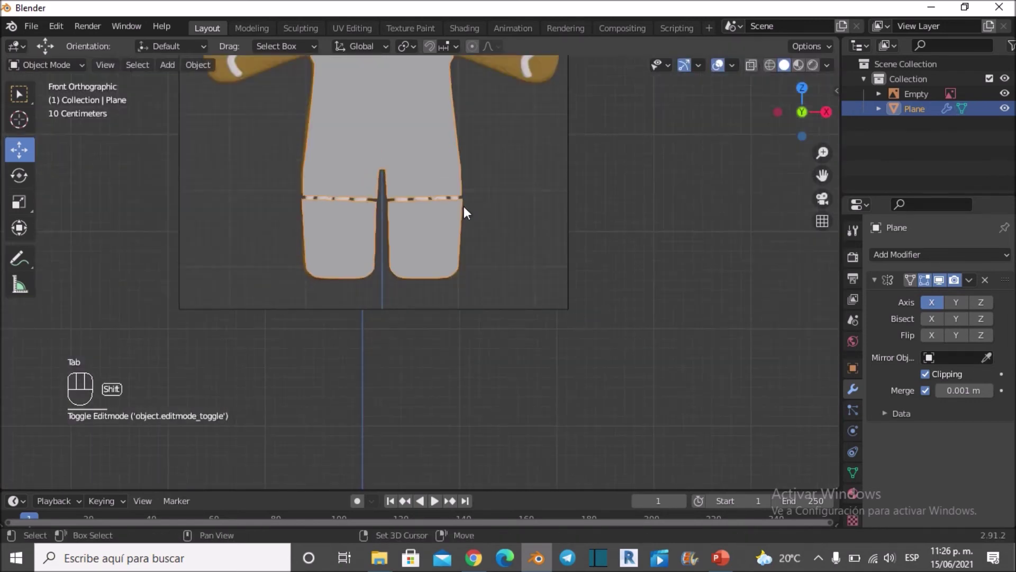
Select the gingerbread mesh and frame the arm for extruding along the reference
left_click_drag(470, 262, 488, 343)
left_click(461, 165)
left_click_drag(445, 206, 423, 242)
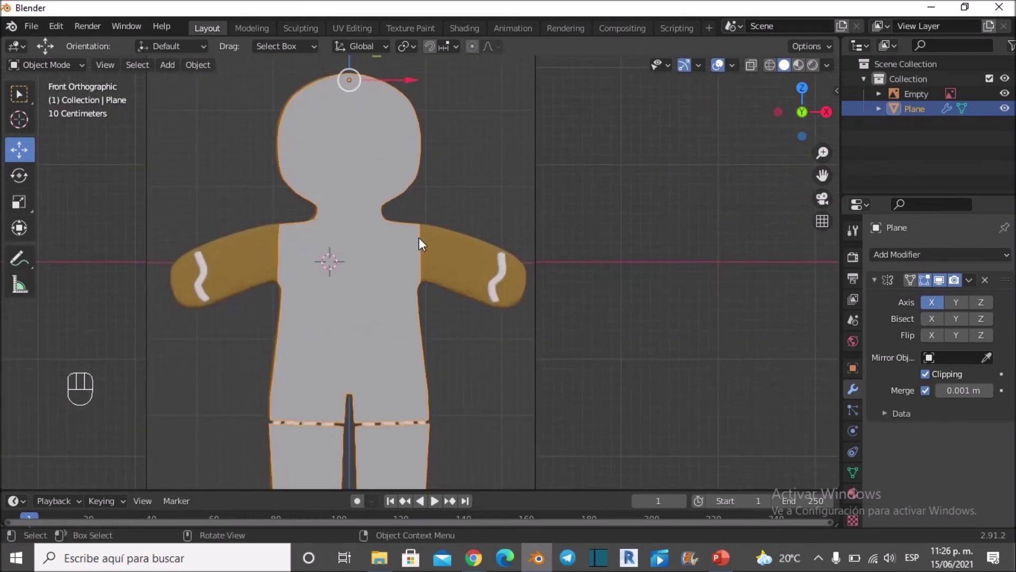
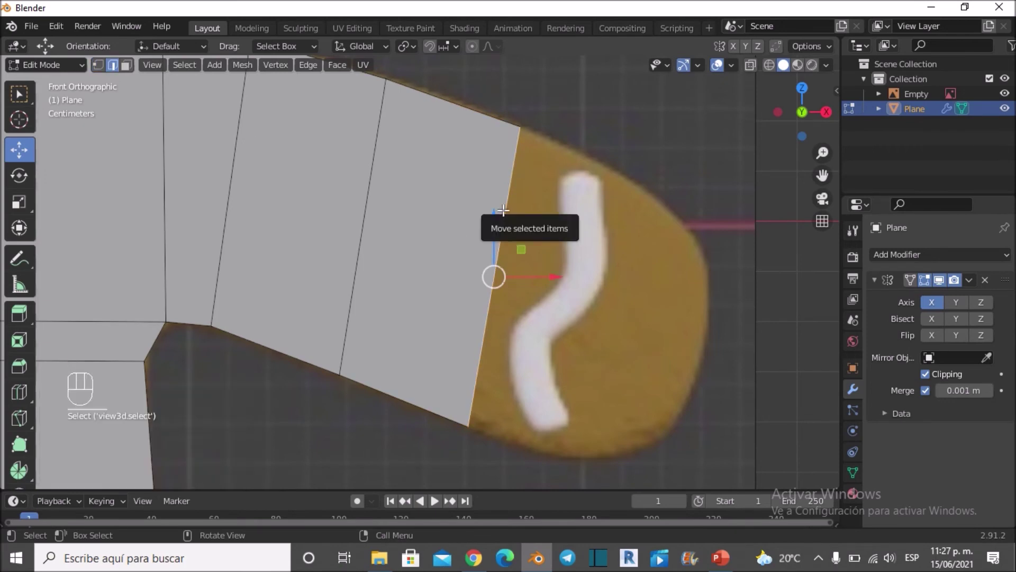
Extrude the arm's end edge to the hand, scale the tip to the rounded outline, and return to Object Mode
key("e")
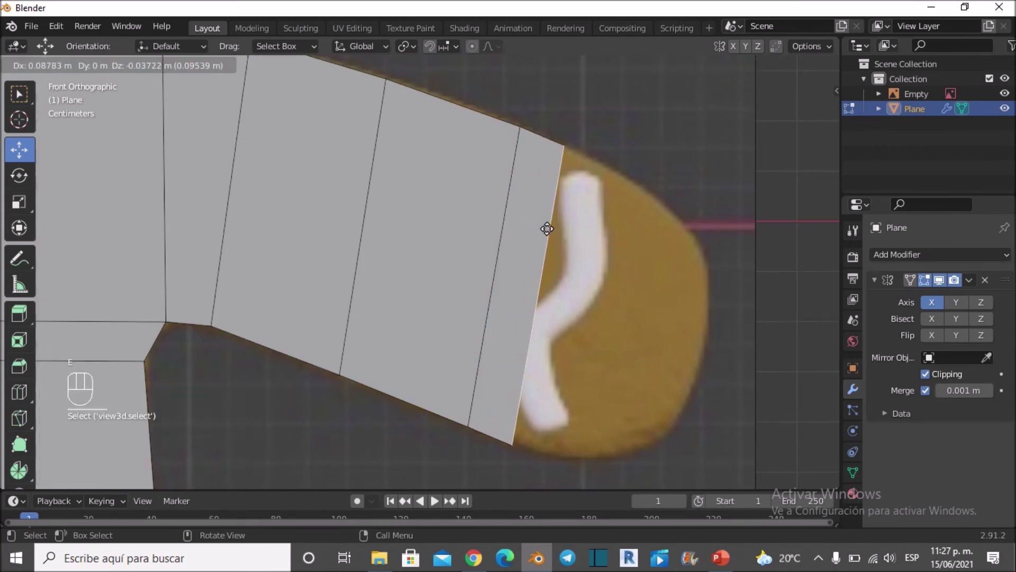
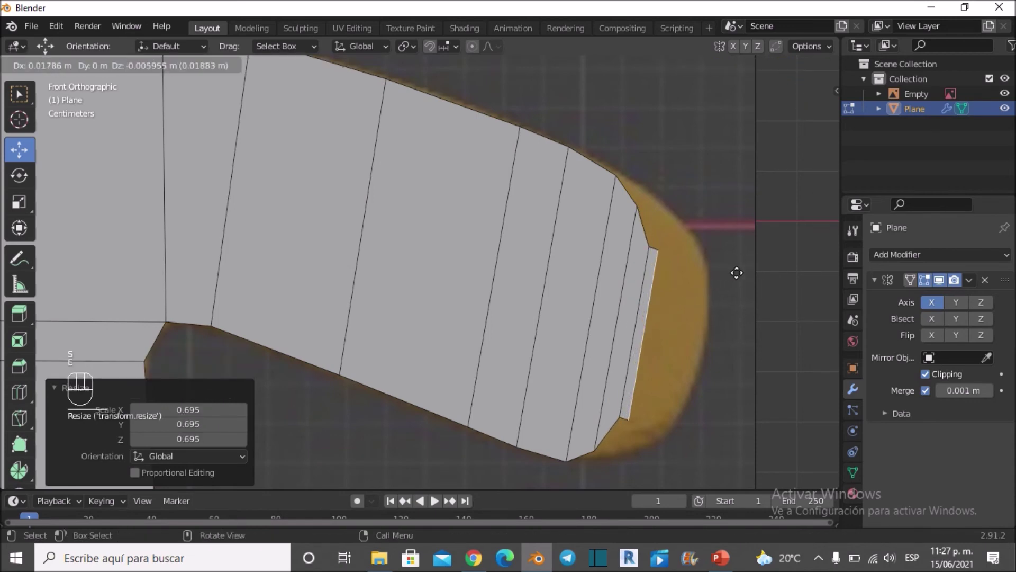
key("s")
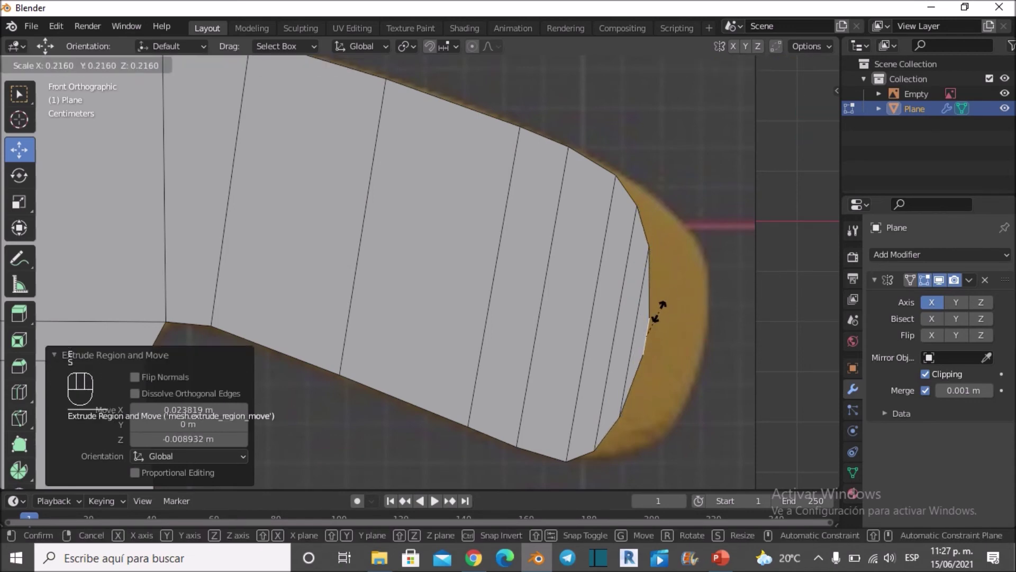
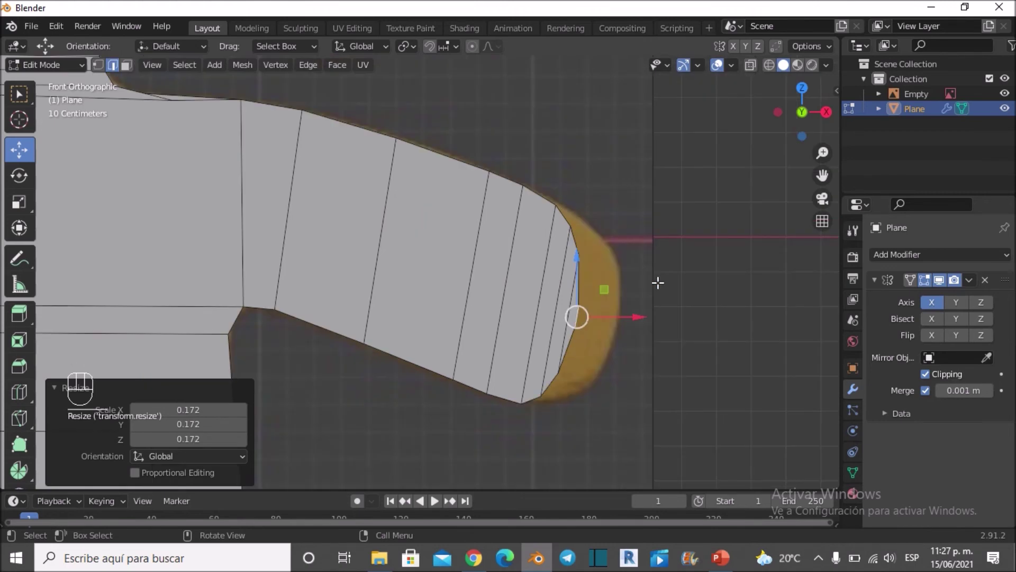
key("Tab")
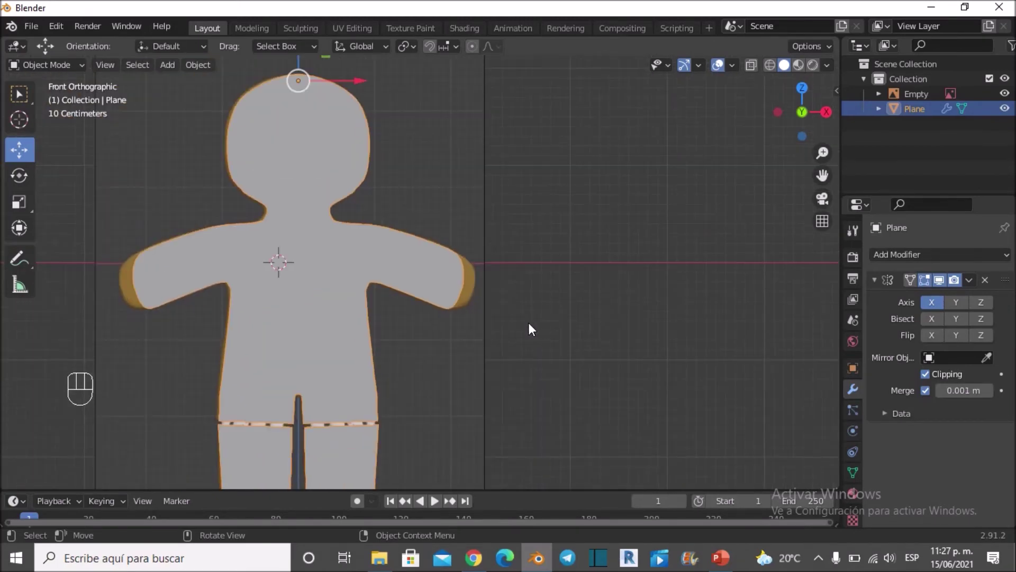
Orbit to a perspective angle, select the figure and enter Edit Mode to extrude it
left_click_drag(727, 218, 662, 254)
left_click_drag(618, 258, 588, 269)
left_click_drag(591, 269, 556, 276)
left_click_drag(532, 280, 550, 273)
left_click_drag(497, 292, 481, 294)
left_click(477, 295)
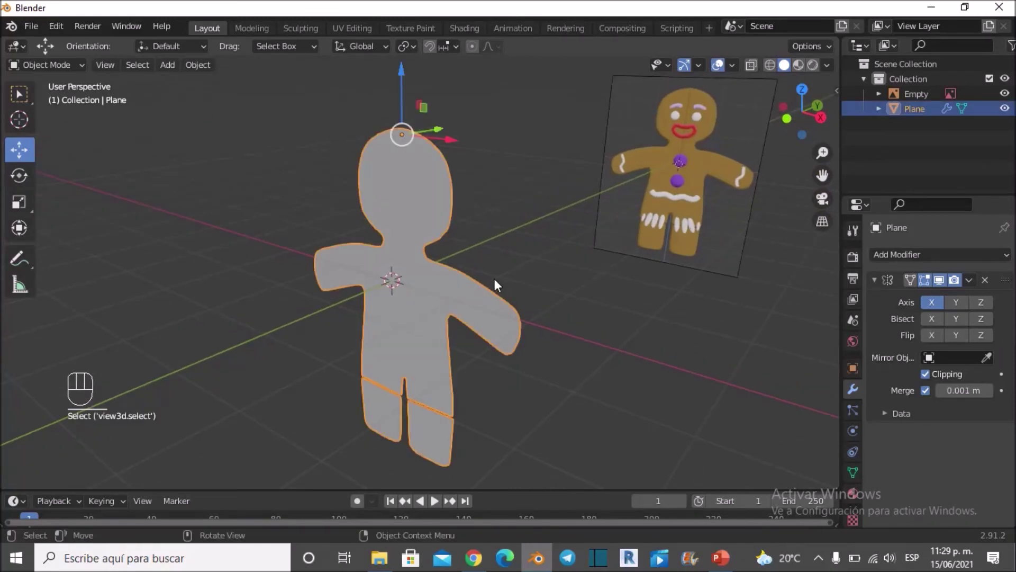
key("Tab")
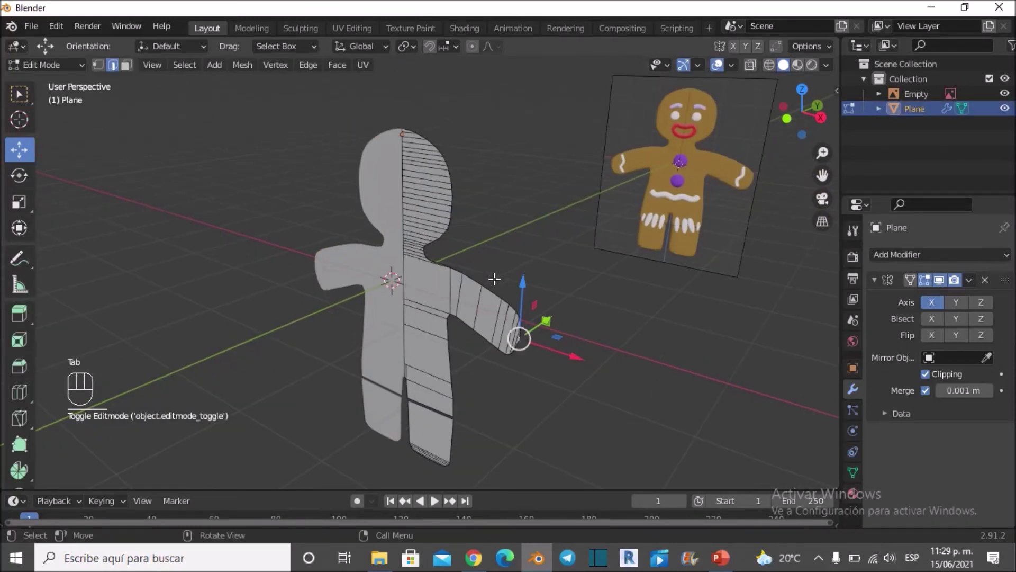
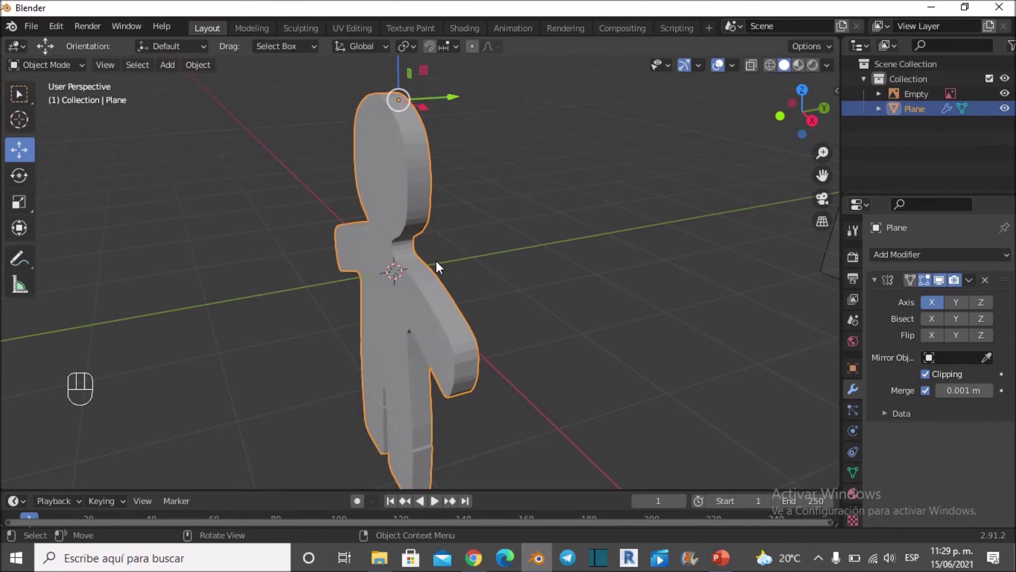
Extrude the flat faces along Y into a solid body and inspect its thickness from around the figure
left_click_drag(462, 270, 464, 268)
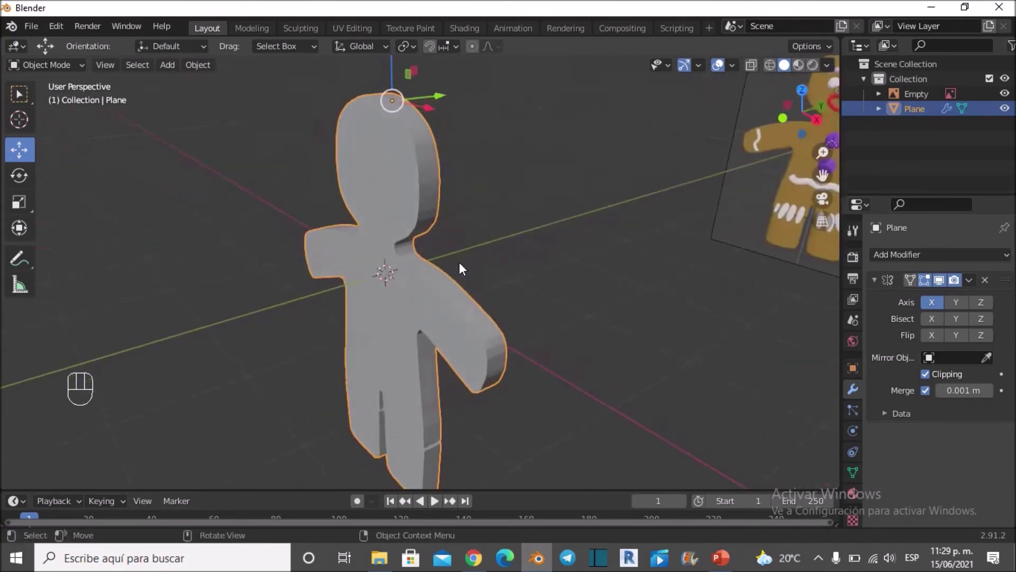
left_click_drag(468, 253, 426, 259)
left_click_drag(416, 254, 459, 266)
middle_click(463, 273)
left_click_drag(459, 272, 461, 291)
Set the figure to Shade Smooth and enable Auto Smooth under the mesh Normals settings
right_click(468, 221)
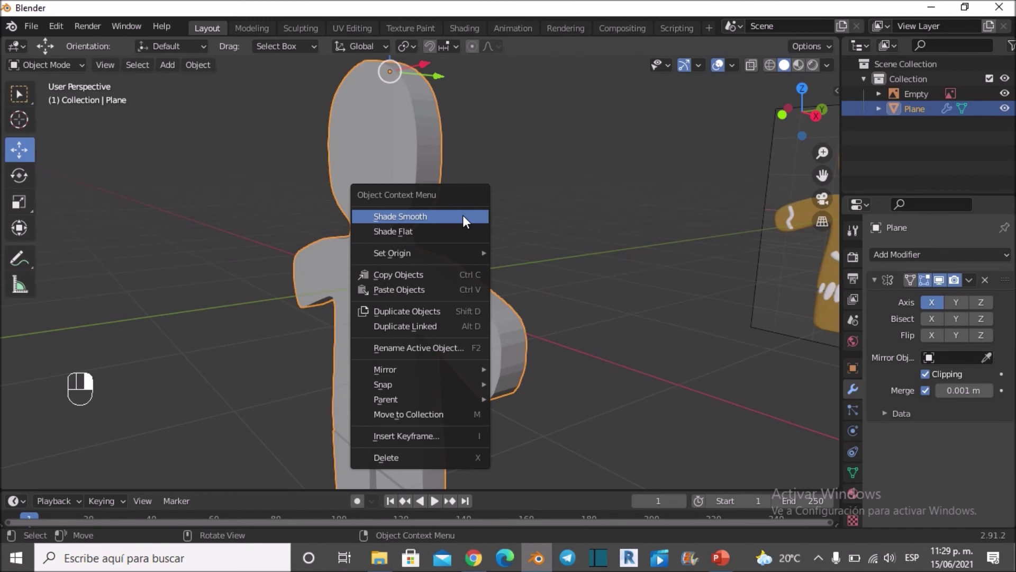
left_click_drag(488, 227, 487, 219)
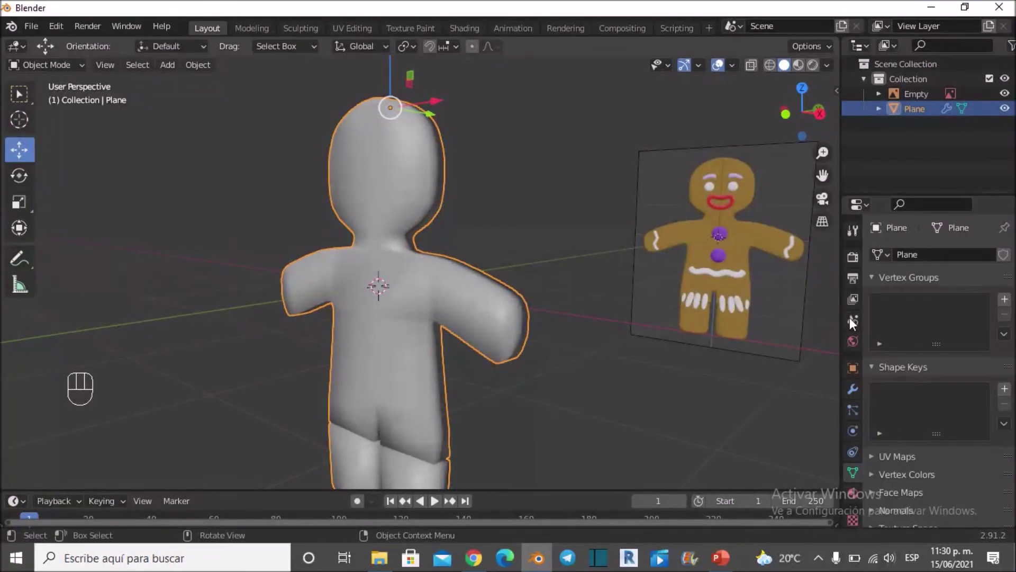
left_click(890, 451)
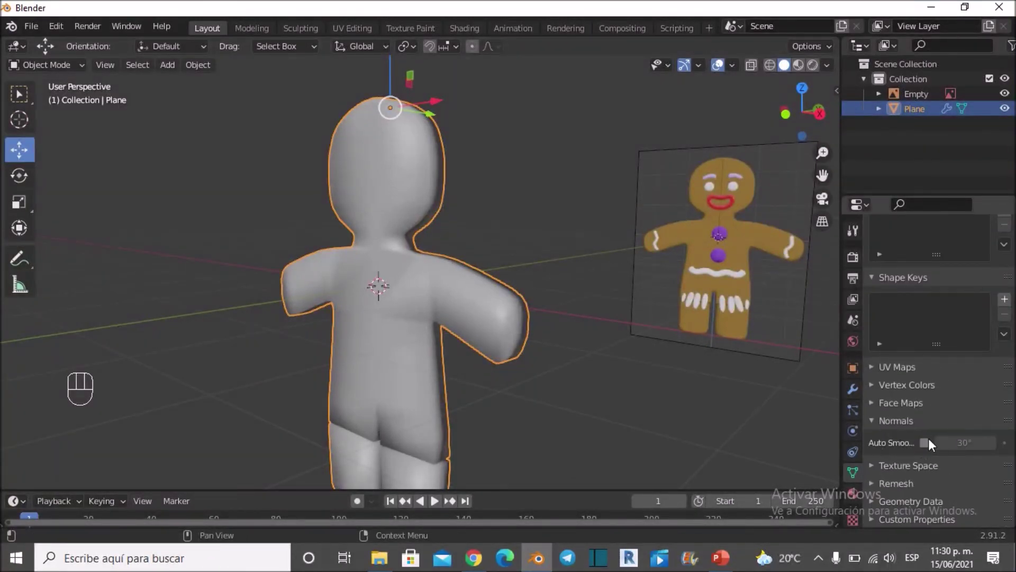
left_click(934, 445)
left_click_drag(552, 254, 542, 293)
Add a Subdivision Surface modifier to round the figure and inspect it from all sides
left_click(524, 287)
middle_click(520, 285)
left_click(850, 391)
left_click_drag(408, 247, 530, 218)
left_click_drag(482, 222, 420, 261)
left_click_drag(445, 266, 623, 253)
left_click_drag(893, 255, 752, 516)
left_click_drag(550, 325, 357, 334)
left_click_drag(383, 331, 589, 320)
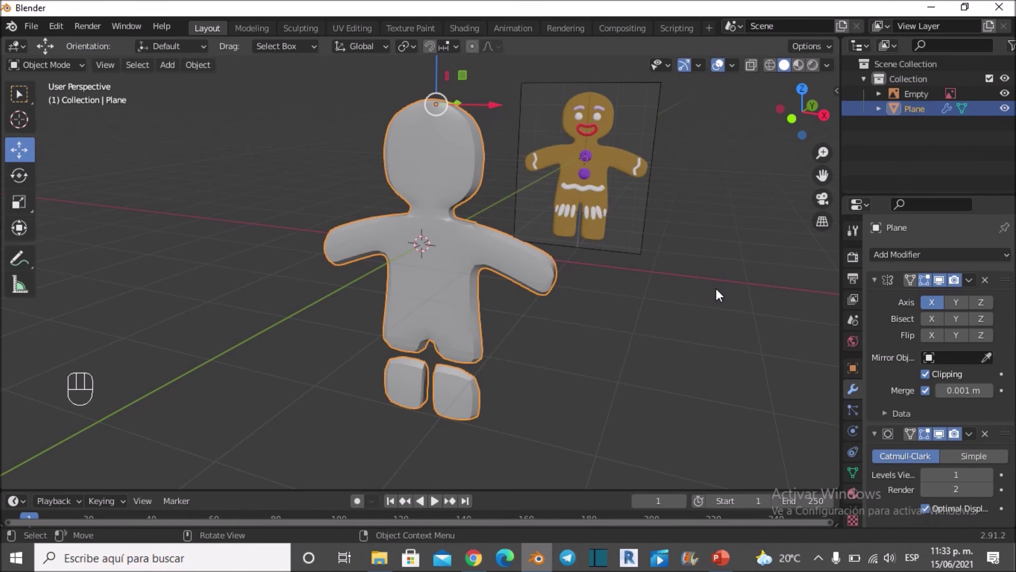
Orbit to the figure's side and select the smoothed gingerbread mesh for editing
left_click_drag(710, 293, 663, 294)
left_click_drag(479, 271, 534, 290)
left_click_drag(502, 222, 442, 210)
left_click(428, 167)
left_click_drag(472, 251, 461, 250)
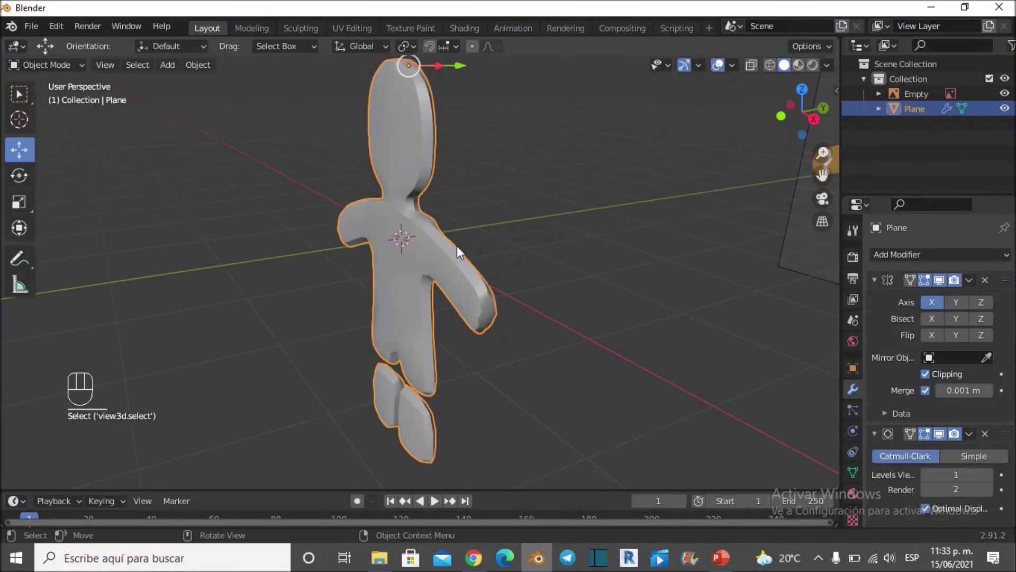
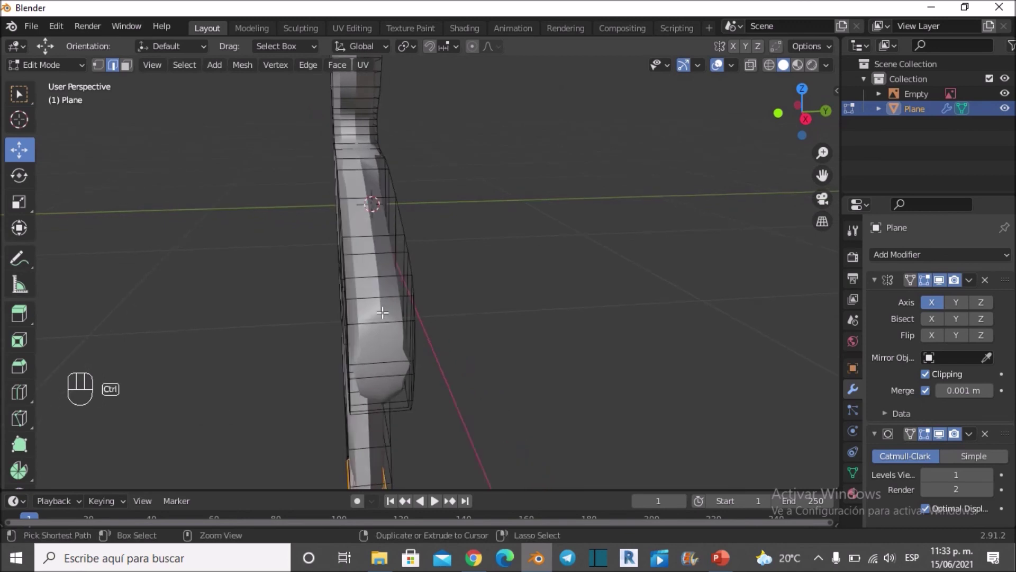
Loop cut (Ctrl+R) along the thick sides and near the foot and leg edges, sliding each loop to the border
key("ctrl+r")
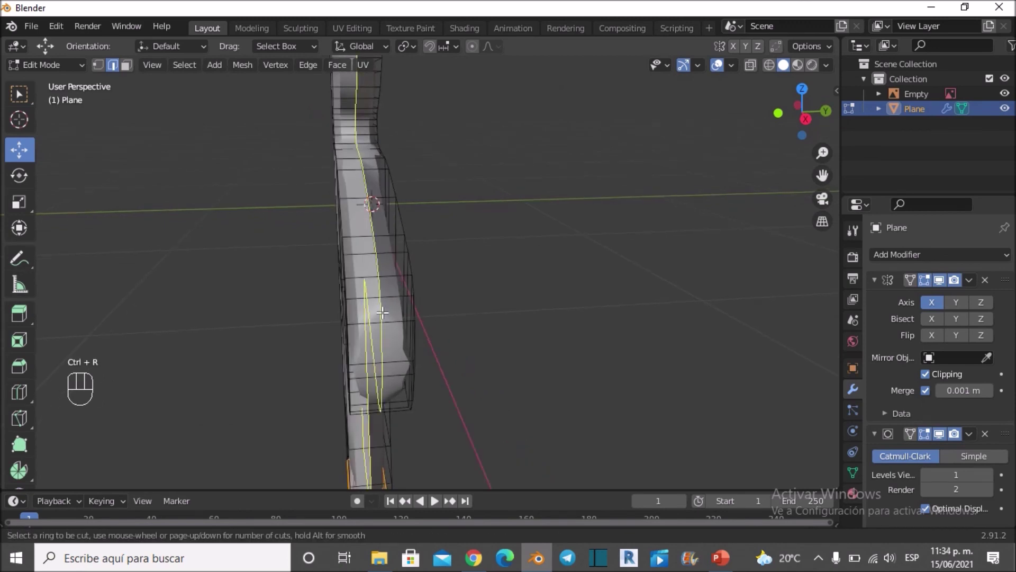
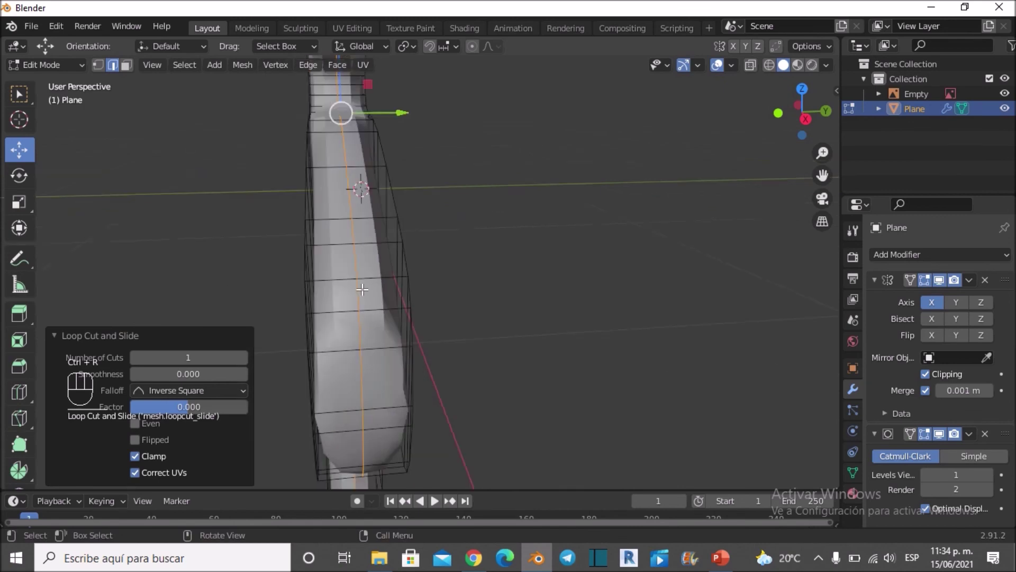
key("ctrl+r")
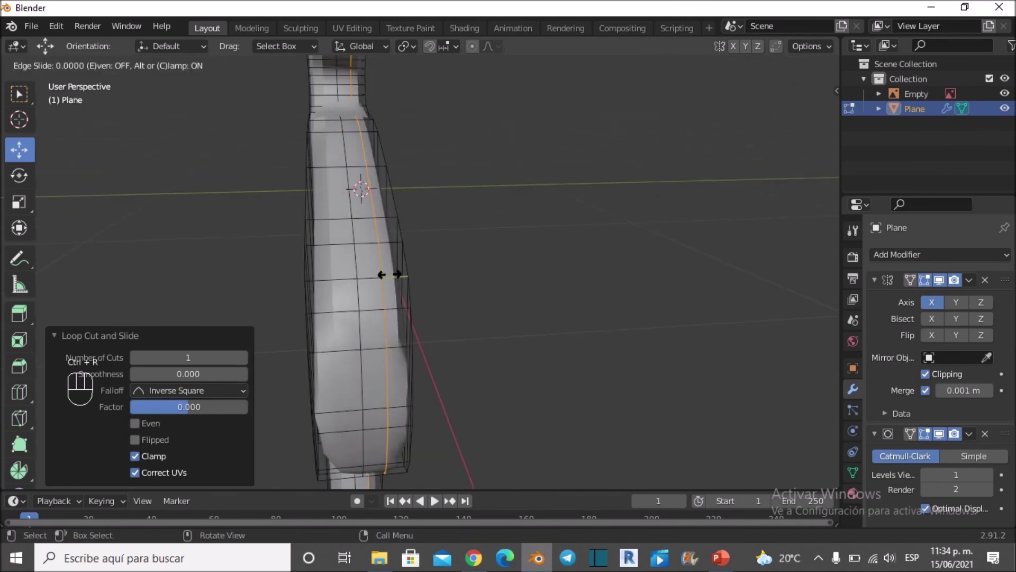
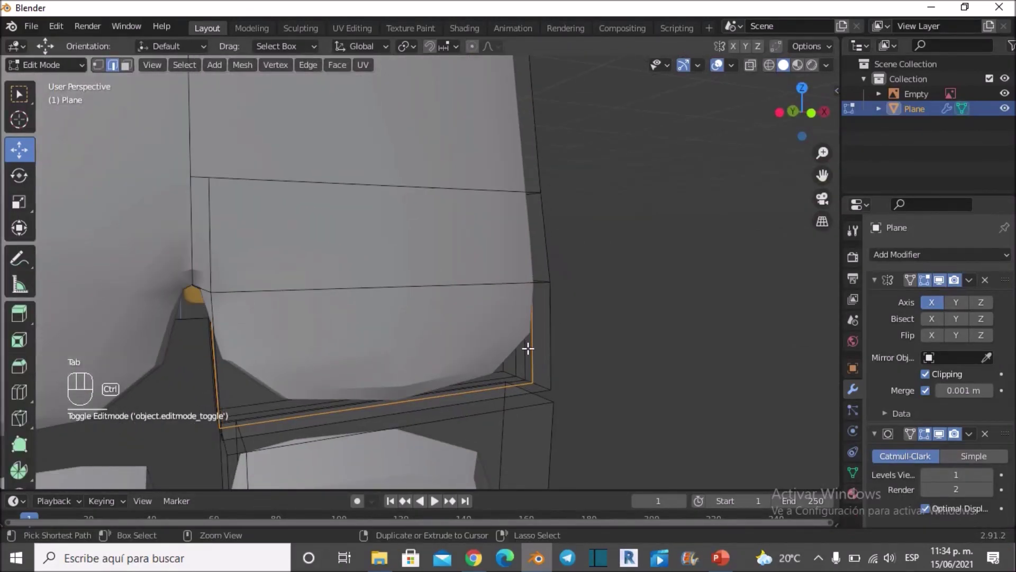
key("ctrl+r")
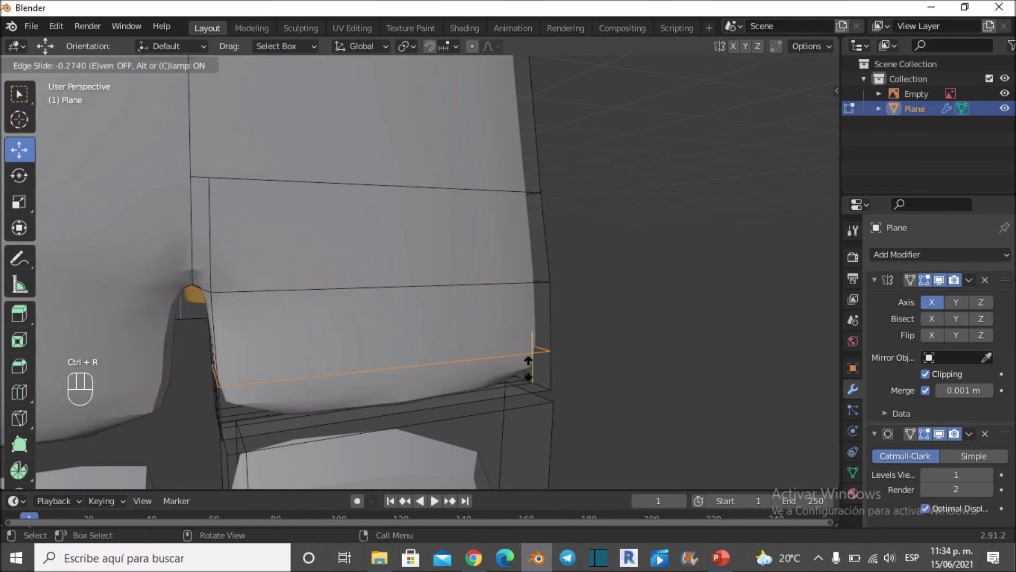
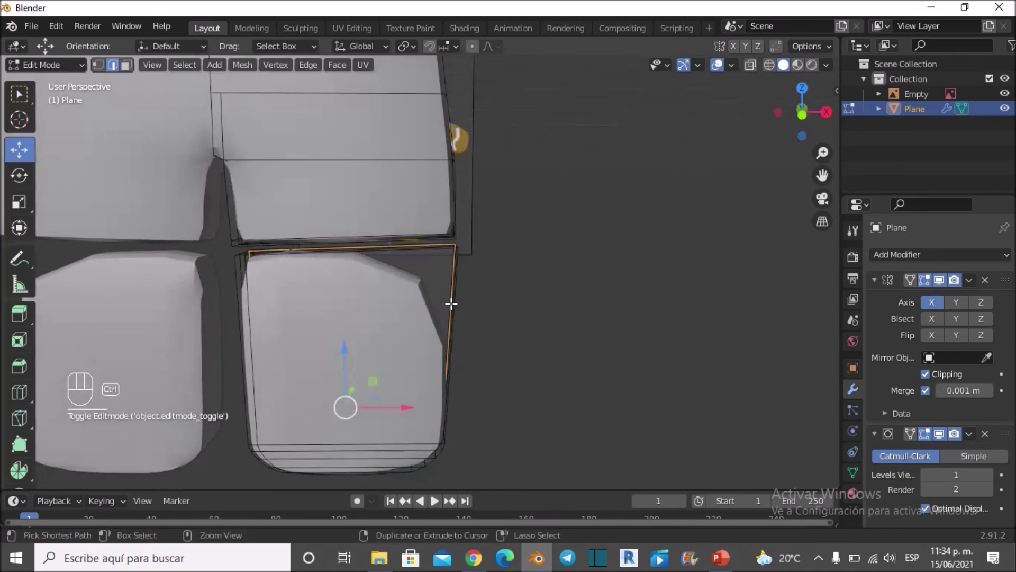
key("ctrl+r")
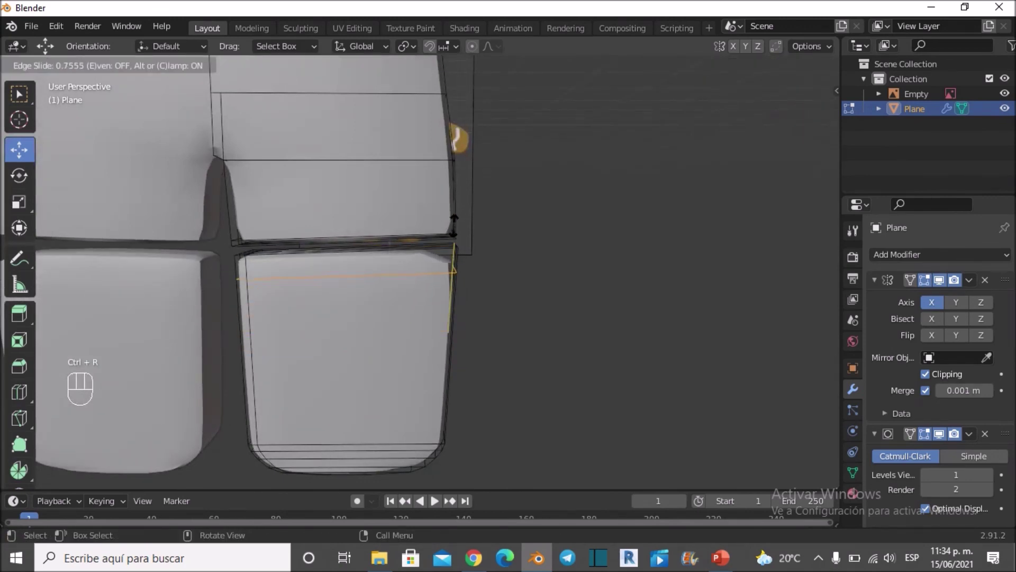
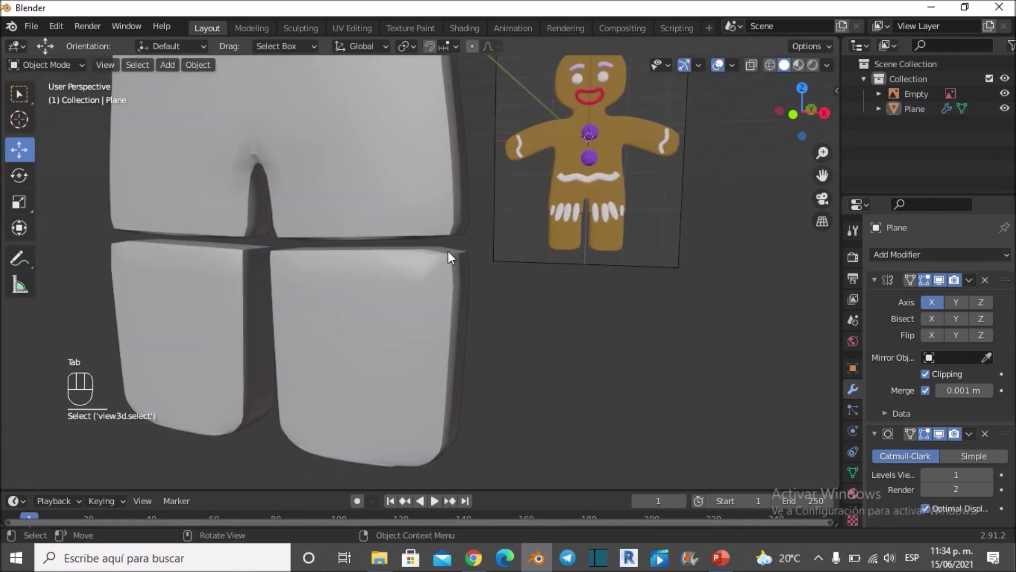
Raise the Subdivision Surface viewport levels to 3 for a smoother figure
left_click_drag(438, 258, 426, 262)
left_click_drag(444, 263, 517, 267)
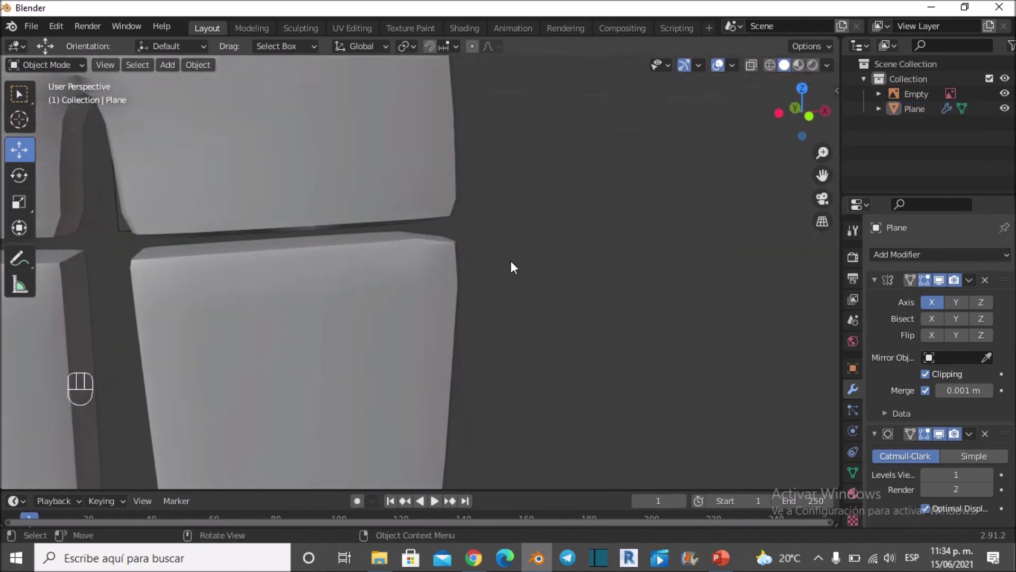
left_click_drag(398, 263, 483, 263)
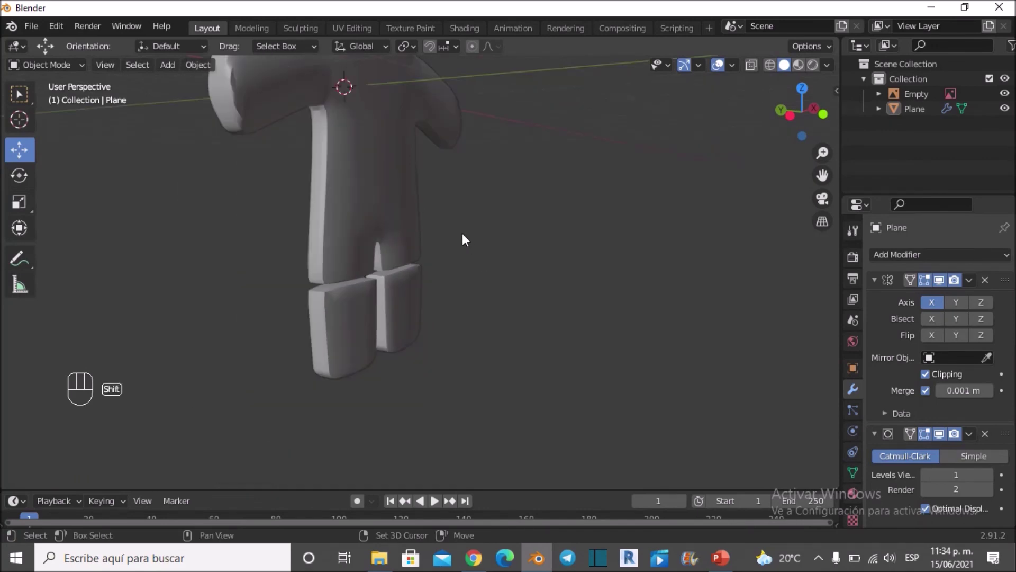
left_click_drag(468, 303, 462, 348)
left_click_drag(356, 327, 237, 335)
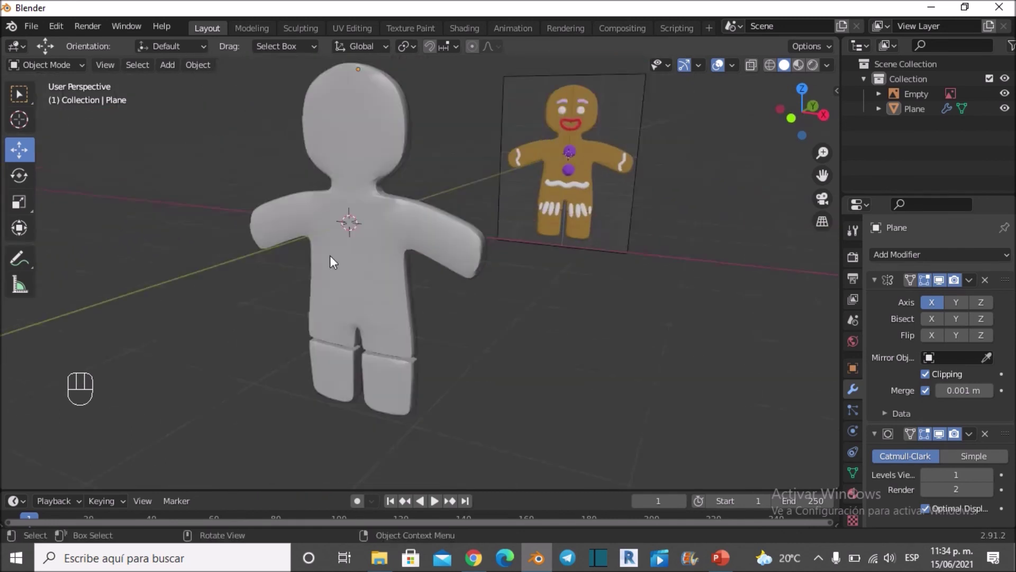
middle_click(356, 274)
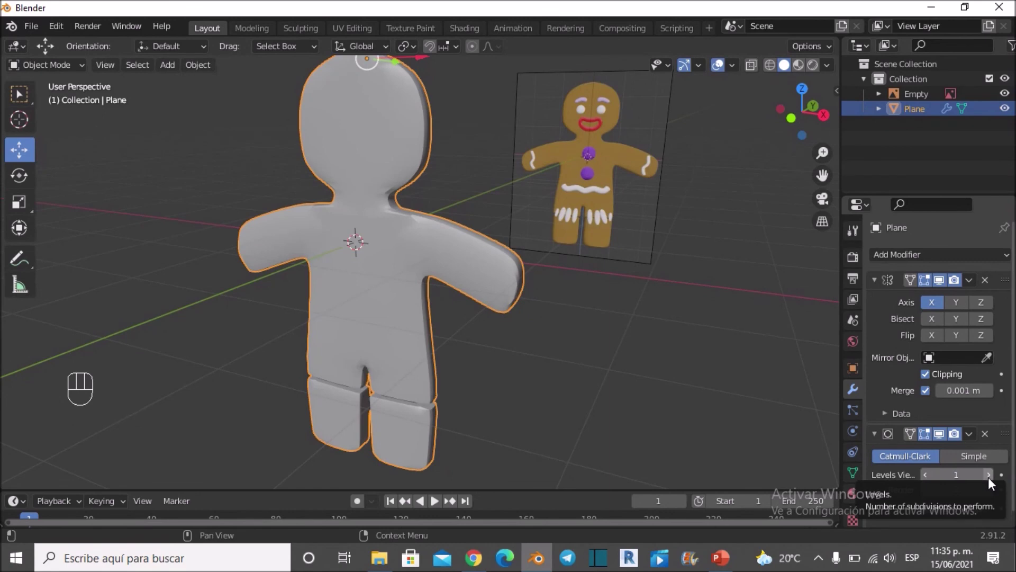
left_click(995, 484)
left_click(995, 483)
Apply the Subdivision Surface and Mirror modifiers to the gingerbread mesh
left_click_drag(774, 391, 619, 364)
middle_click(516, 336)
middle_click(485, 318)
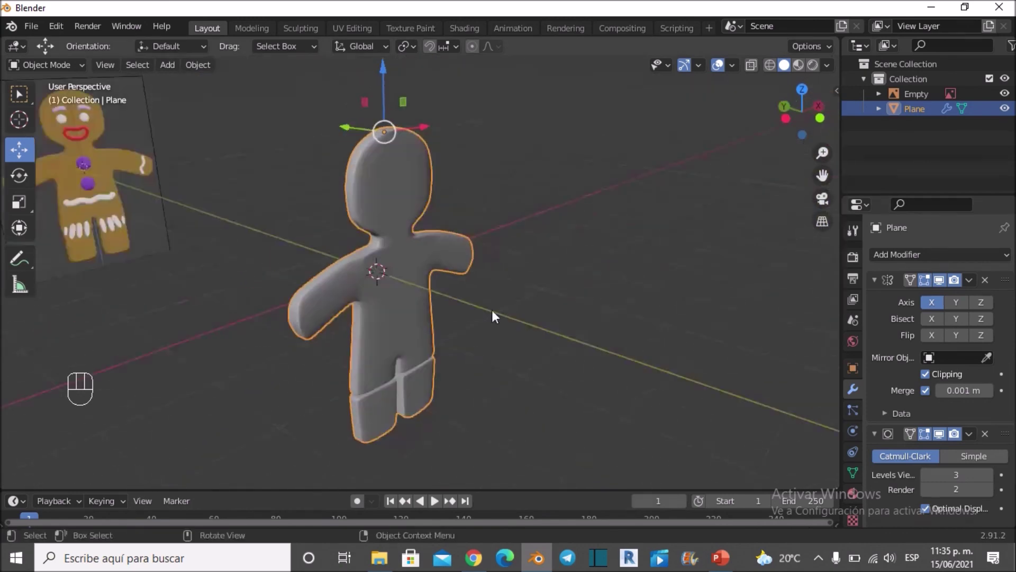
left_click_drag(512, 322, 576, 311)
left_click_drag(571, 306, 373, 295)
left_click_drag(377, 280, 354, 287)
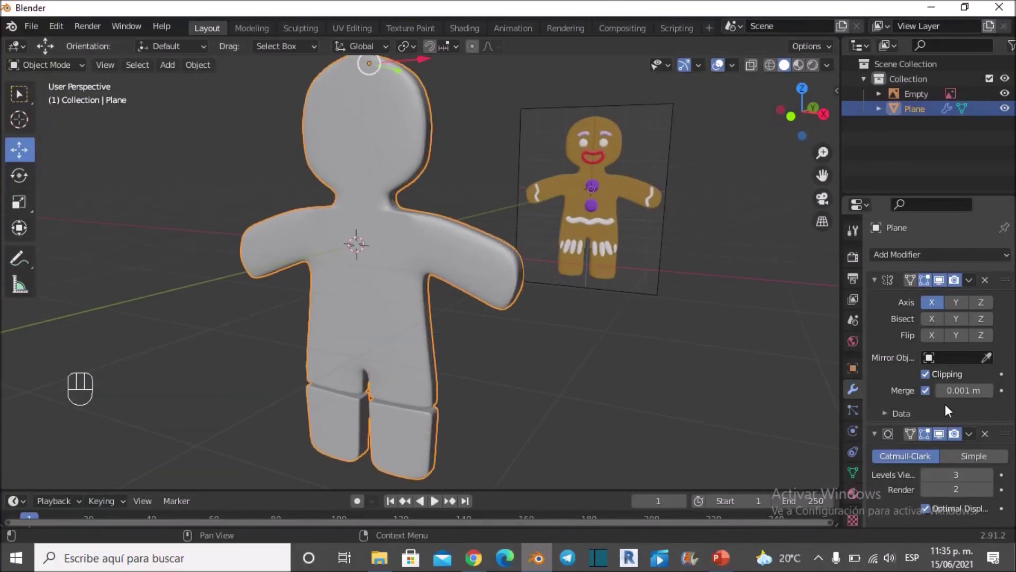
left_click_drag(975, 442, 954, 455)
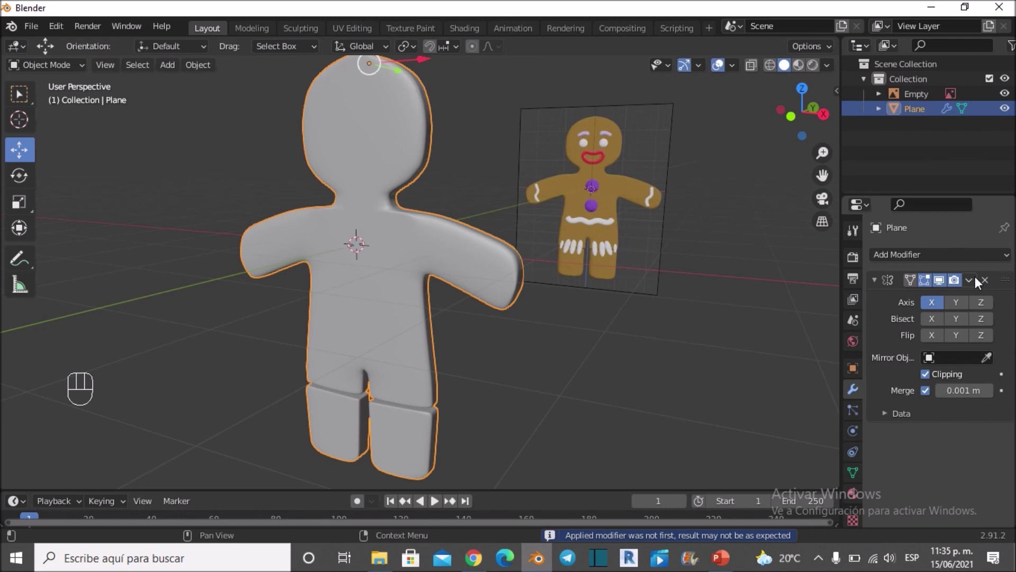
left_click_drag(981, 283, 909, 309)
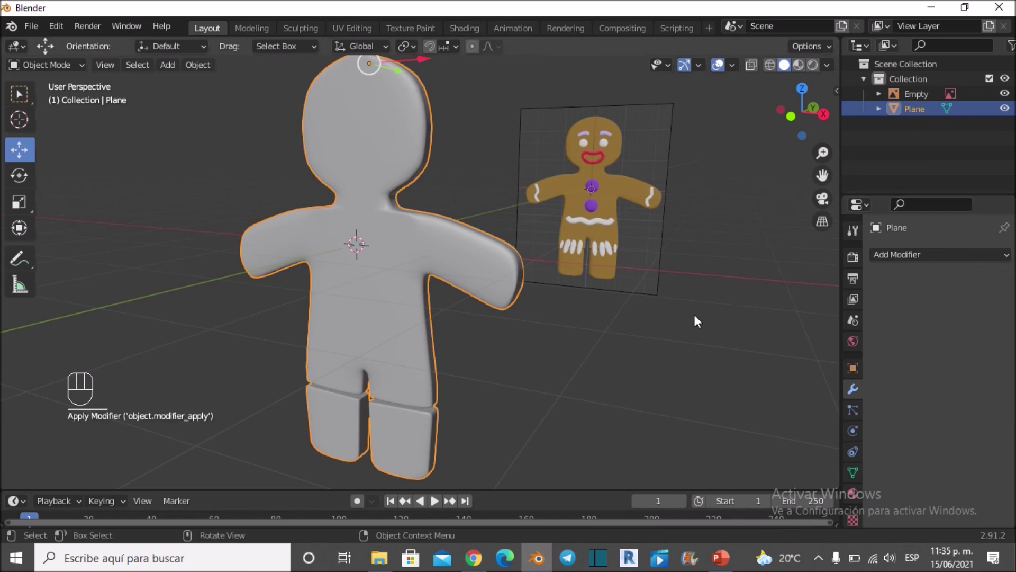